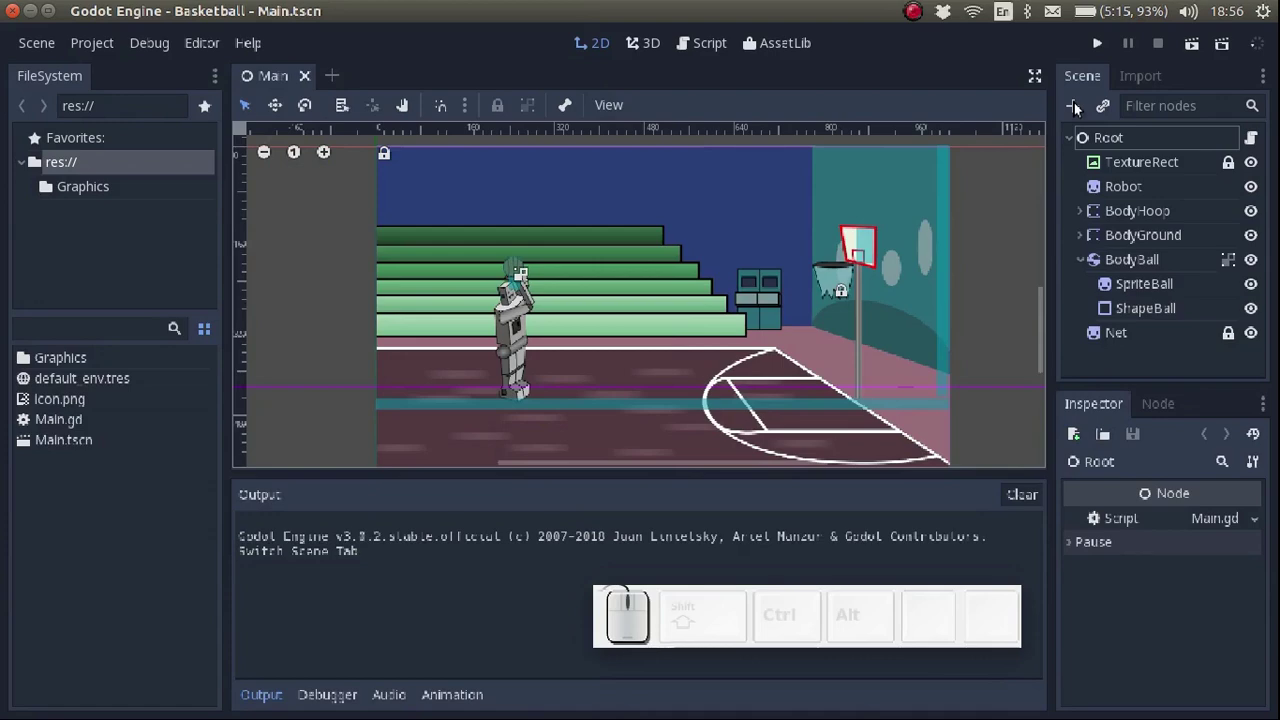
# - Add a new Button node to the basketball scene
pyautogui.click(1084, 108)
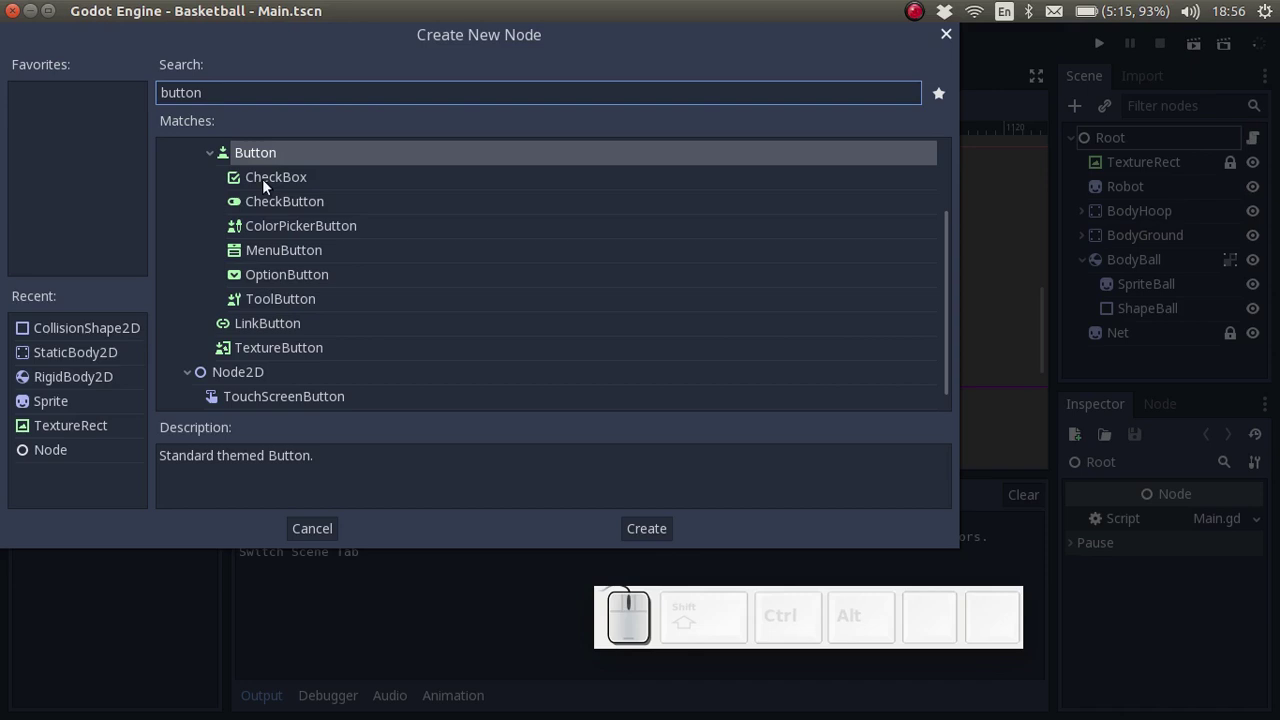
pyautogui.click(244, 155)
pyautogui.click(1128, 361)
# - Rename the new Button node to ButtonShoot
pyautogui.click(1148, 363)
pyautogui.press('shift+s')
pyautogui.press('BackSpace')
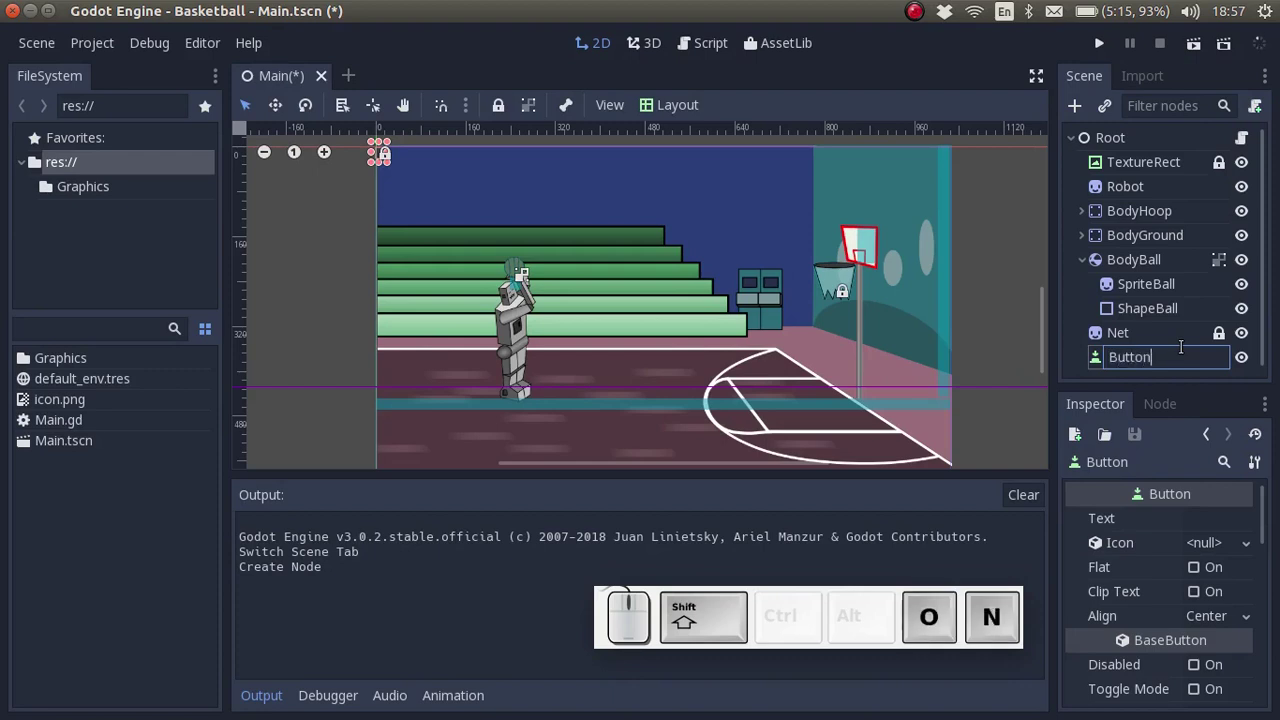
pyautogui.press('Return')
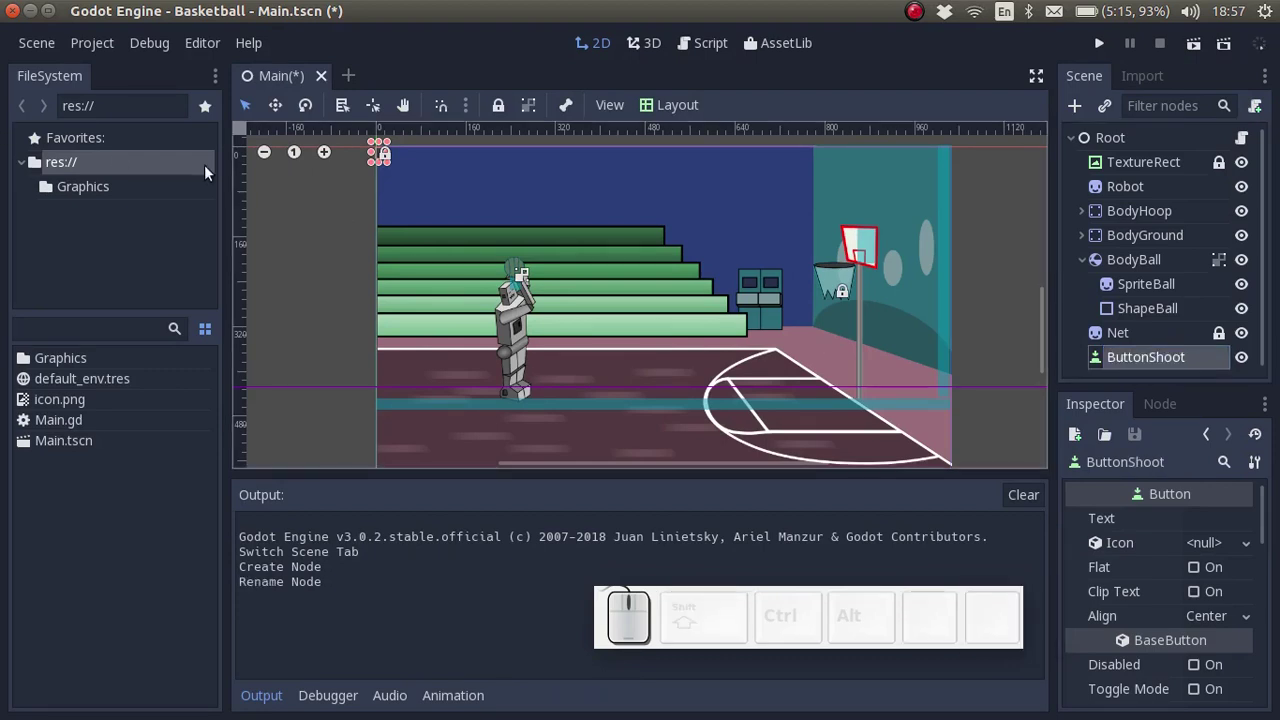
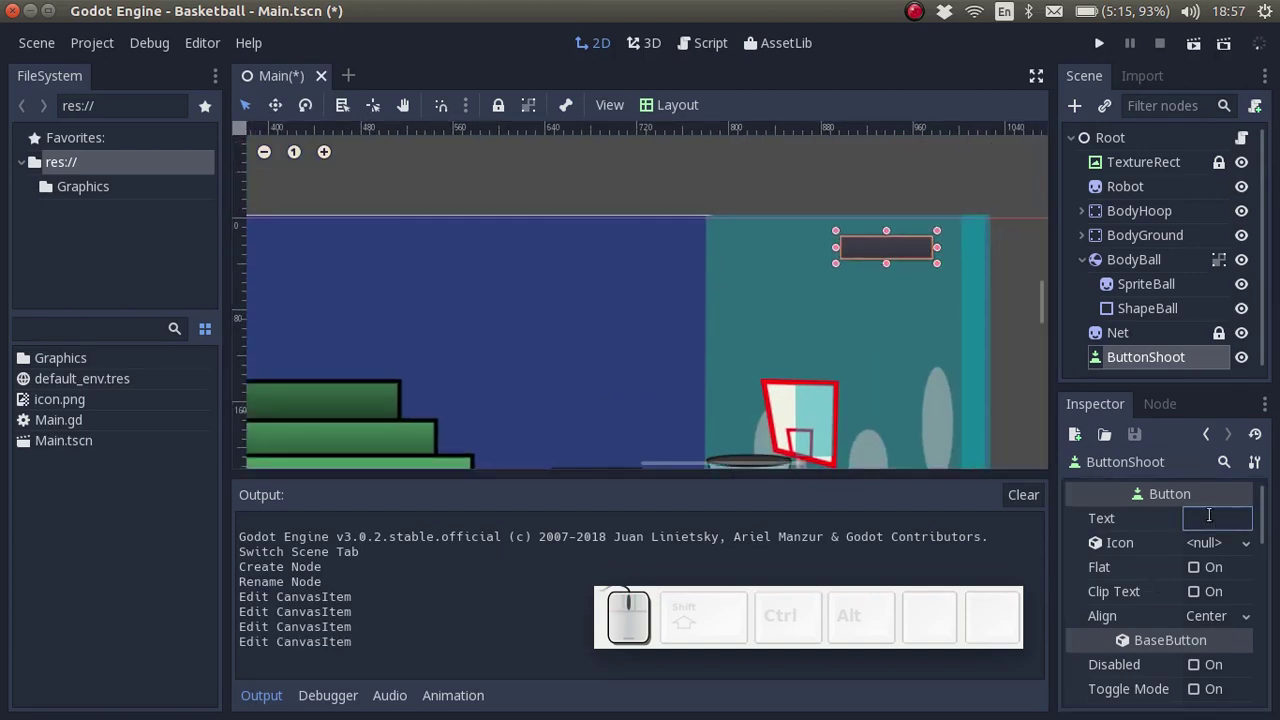
# - Set the button's text to 'Shoot!', resize it near the top-right of the court, and save
pyautogui.press('shift+1')
pyautogui.press('Return')
pyautogui.click(894, 253)
pyautogui.click(904, 265)
pyautogui.click(909, 265)
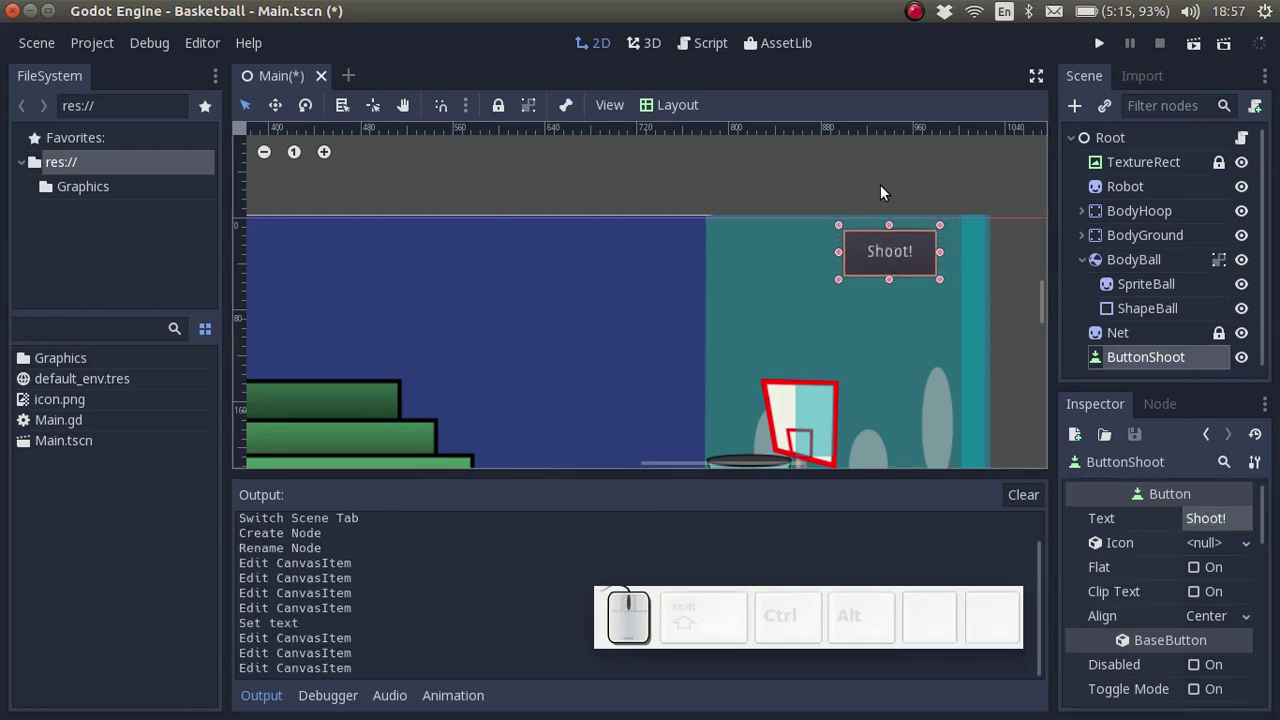
pyautogui.press('ctrl+s')
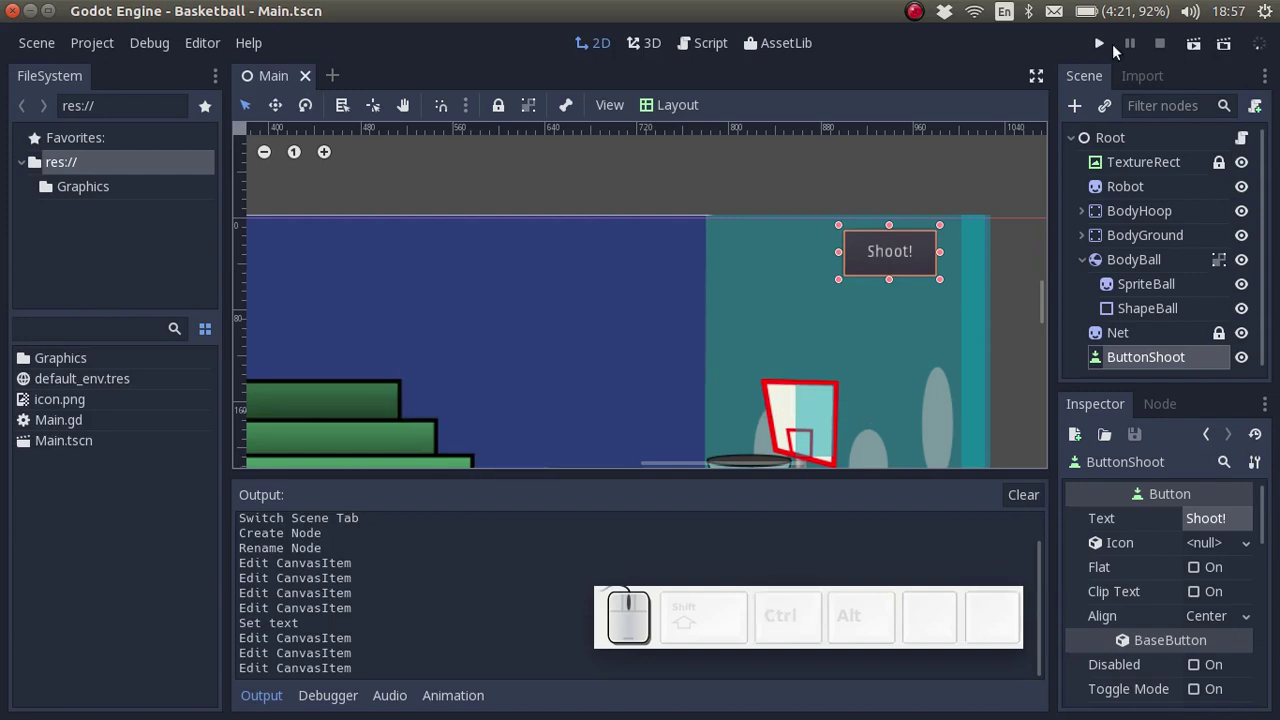
# - Test-run the basketball scene, then close the game window
pyautogui.click(1107, 51)
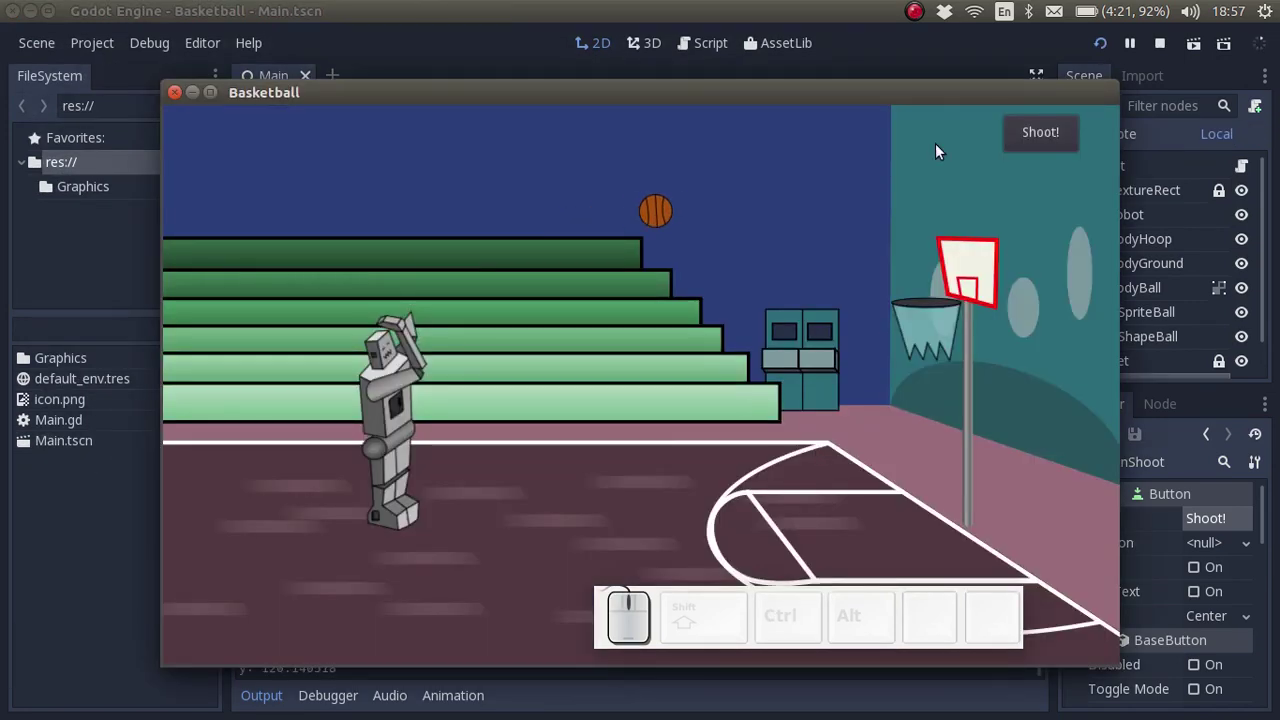
pyautogui.click(1056, 138)
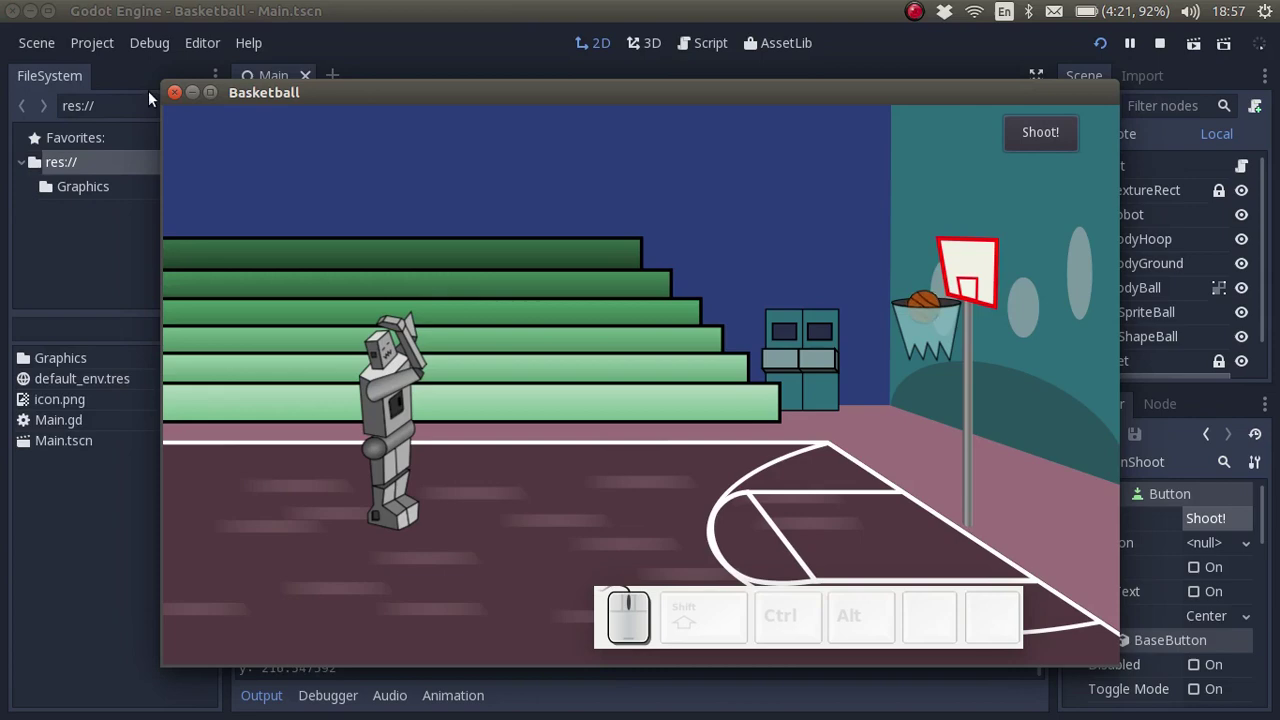
pyautogui.click(177, 97)
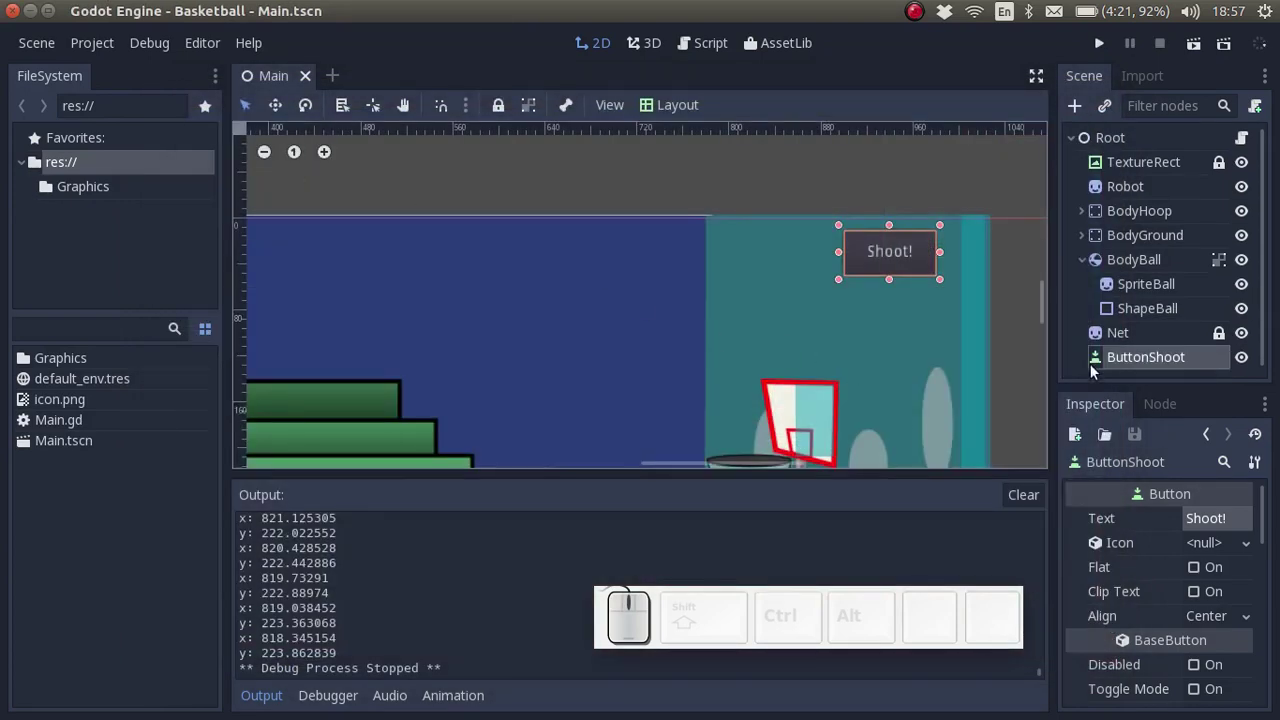
# - Zero BodyBall's linear velocity to (0, 0) in the Inspector and save the scene
pyautogui.click(1089, 268)
pyautogui.click(1115, 264)
pyautogui.scroll(-3)
pyautogui.click(1213, 626)
pyautogui.press('0')
pyautogui.press('Tab')
pyautogui.press('0')
pyautogui.press('Return')
pyautogui.click(494, 189)
pyautogui.press('ctrl+s')
# - Scroll the Inspector and reposition the editor panels for a better view
pyautogui.scroll(-3)
pyautogui.scroll(3)
pyautogui.moveTo(1049, 297); pyautogui.dragTo(899, 319)
pyautogui.scroll(-3)
pyautogui.moveTo(834, 470); pyautogui.dragTo(665, 23)
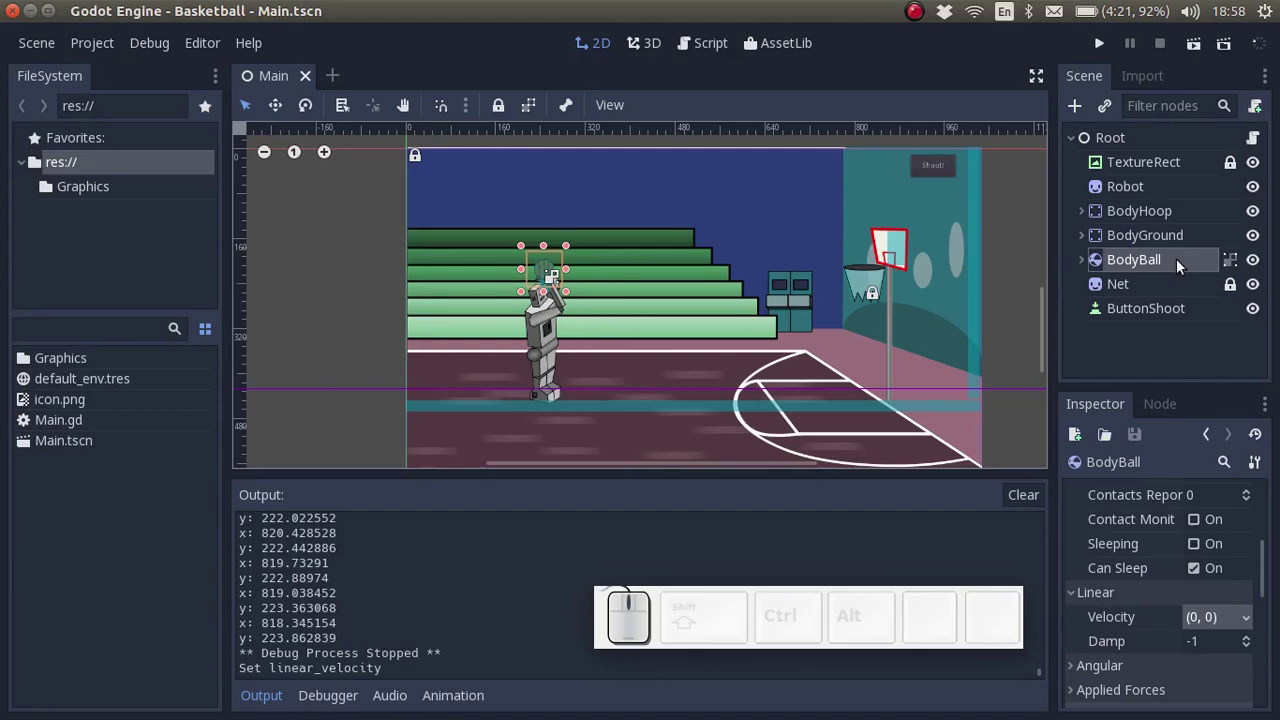
# - Select ButtonShoot and pick its pressed() signal in the Node signals list
pyautogui.click(1175, 313)
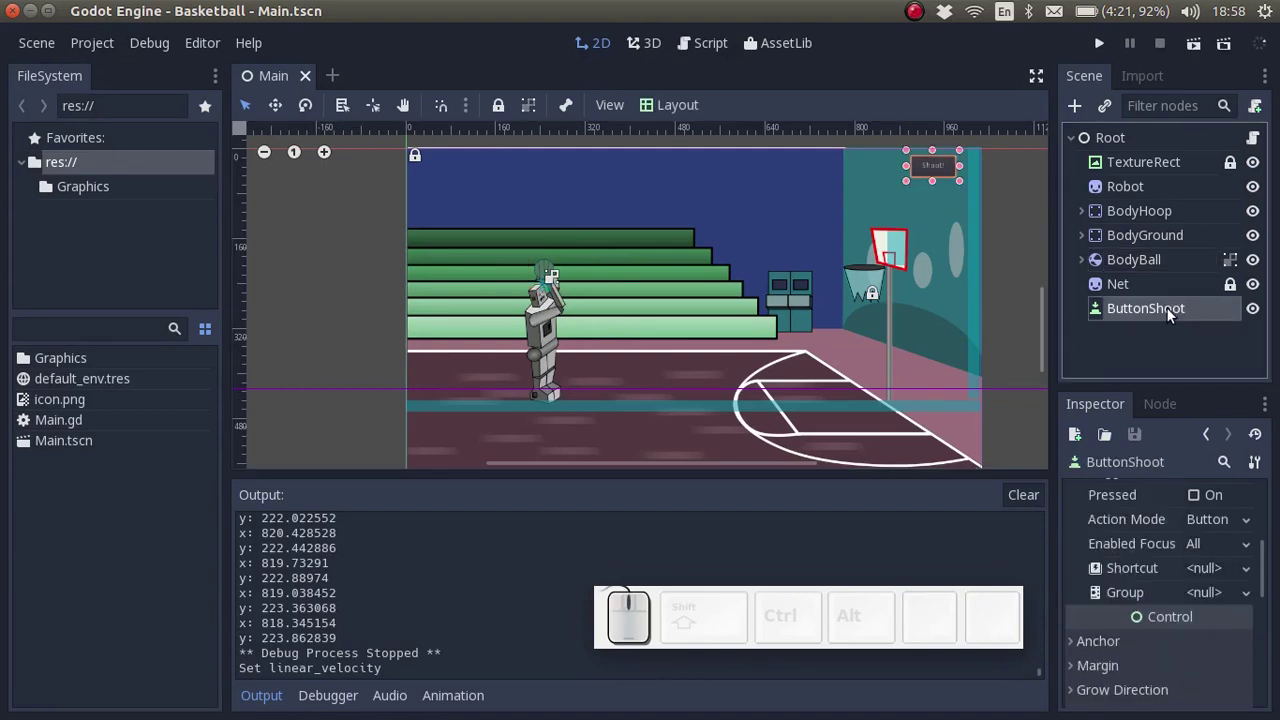
pyautogui.click(1172, 412)
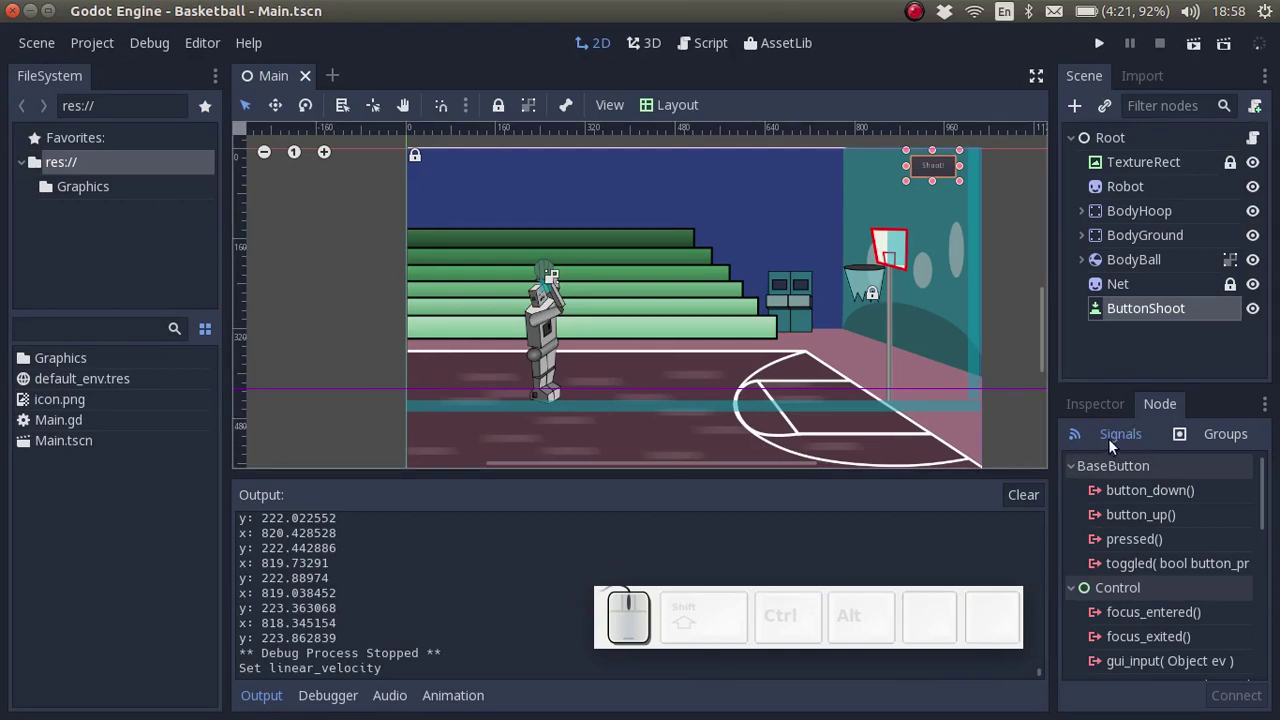
pyautogui.click(1143, 548)
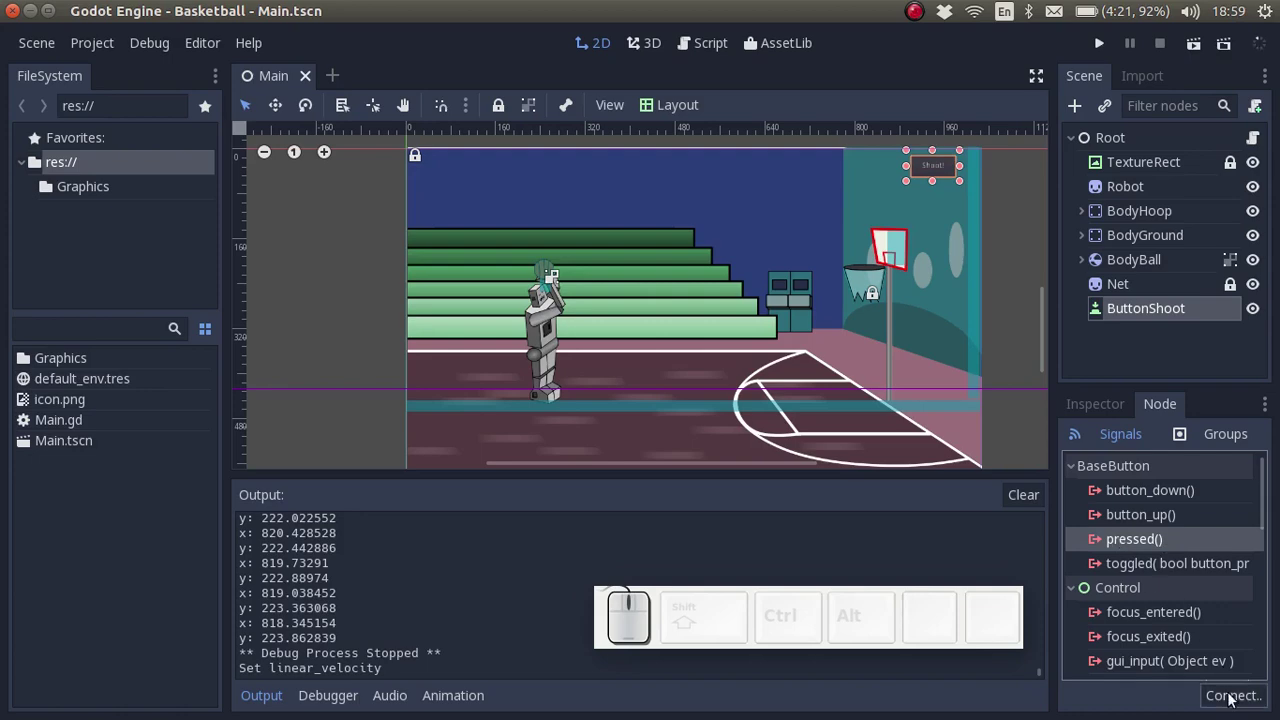
# - Connect the pressed signal to Root, collapsing BodyHoop and BodyGround in the node picker
pyautogui.click(1235, 698)
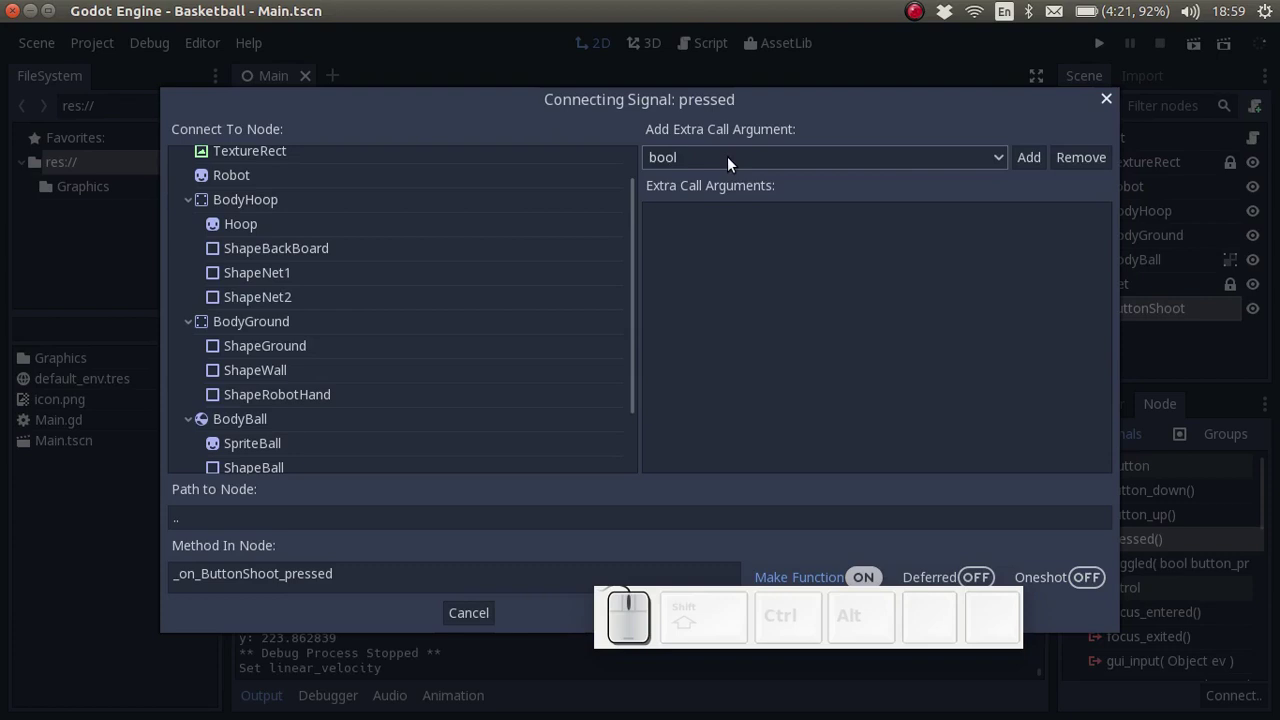
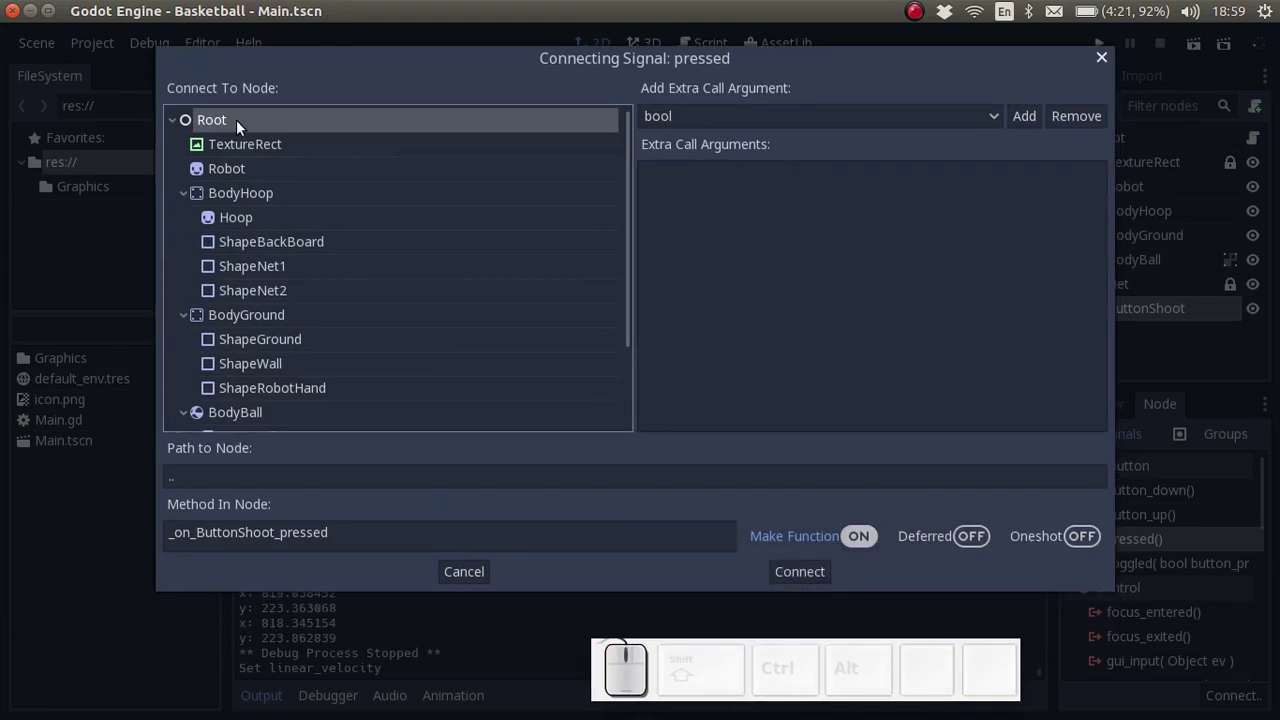
pyautogui.click(190, 195)
pyautogui.click(187, 225)
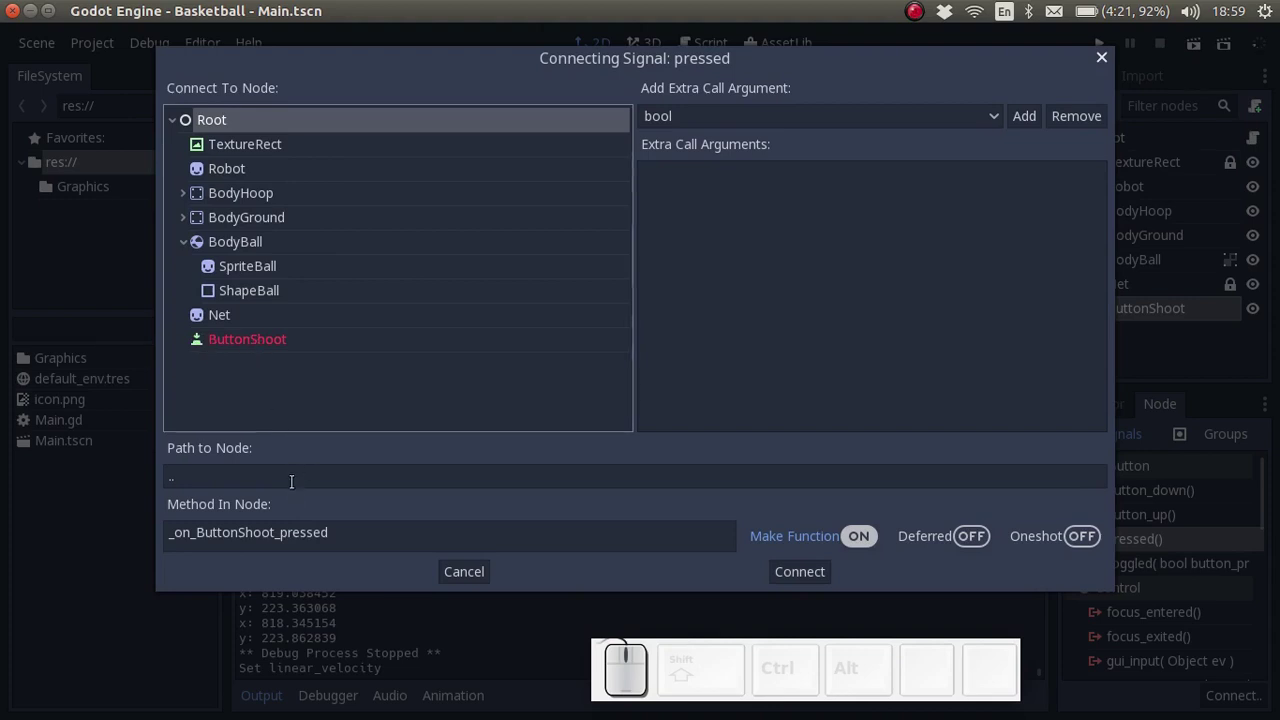
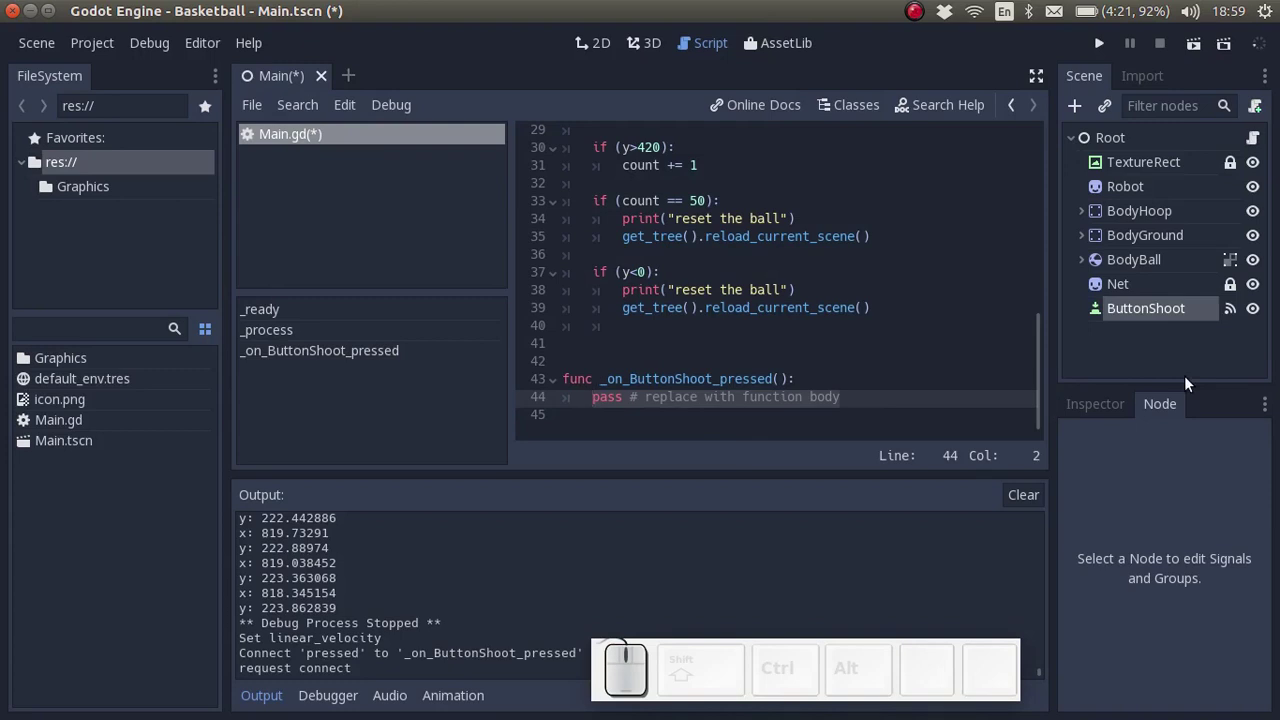
# - Make _on_ButtonShoot_pressed print "button pressed" instead of pass, and save Main.gd
pyautogui.press('shift+9')
pyautogui.press('shift+space')
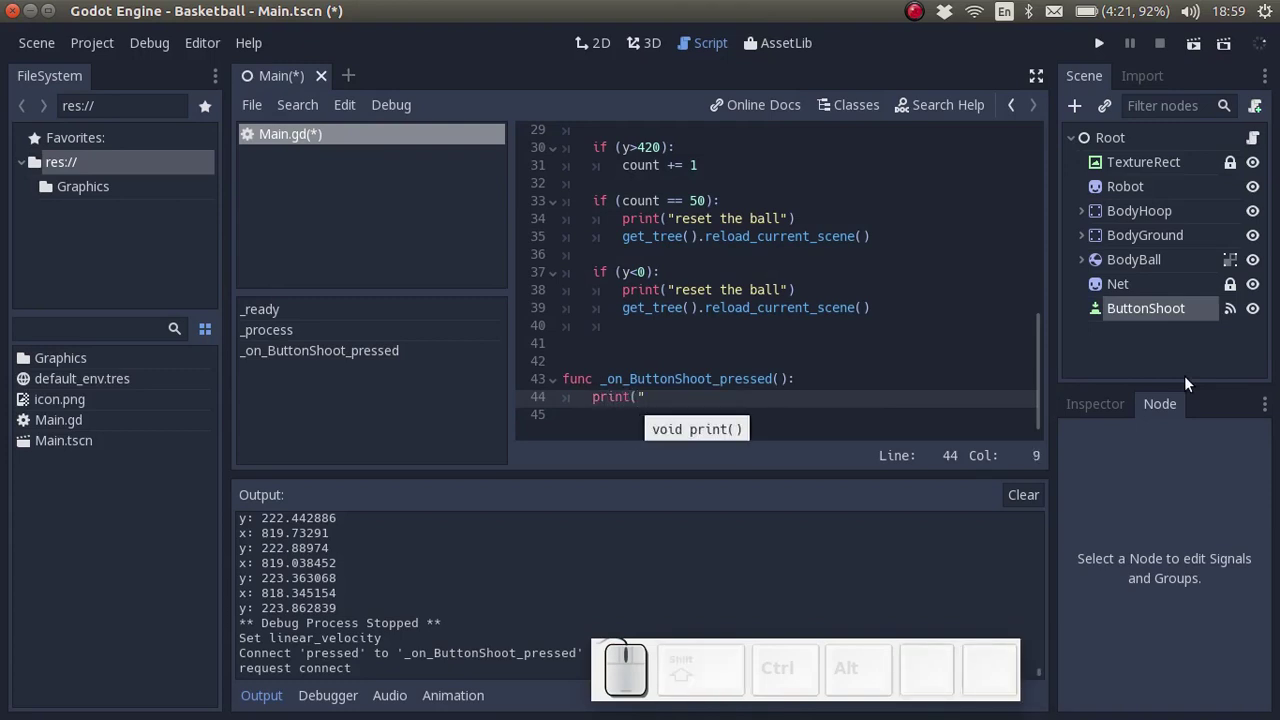
pyautogui.press('space')
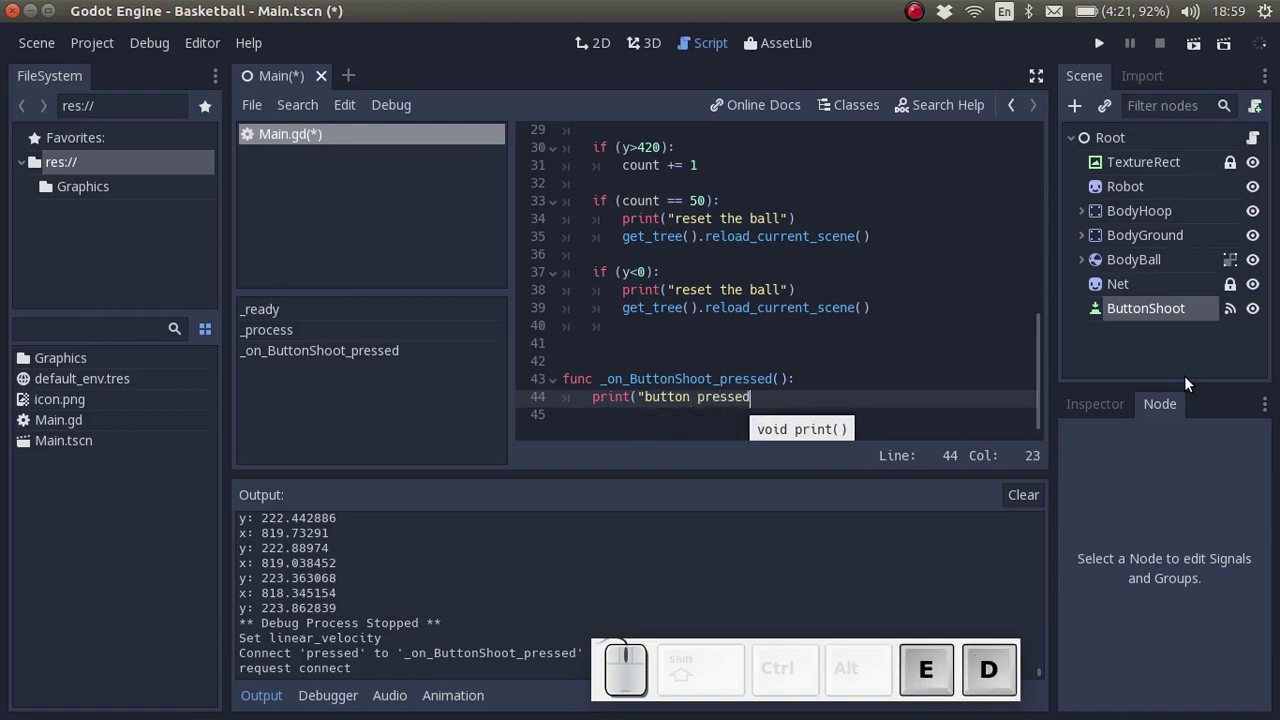
pyautogui.press('shift+space')
pyautogui.press('shift+0')
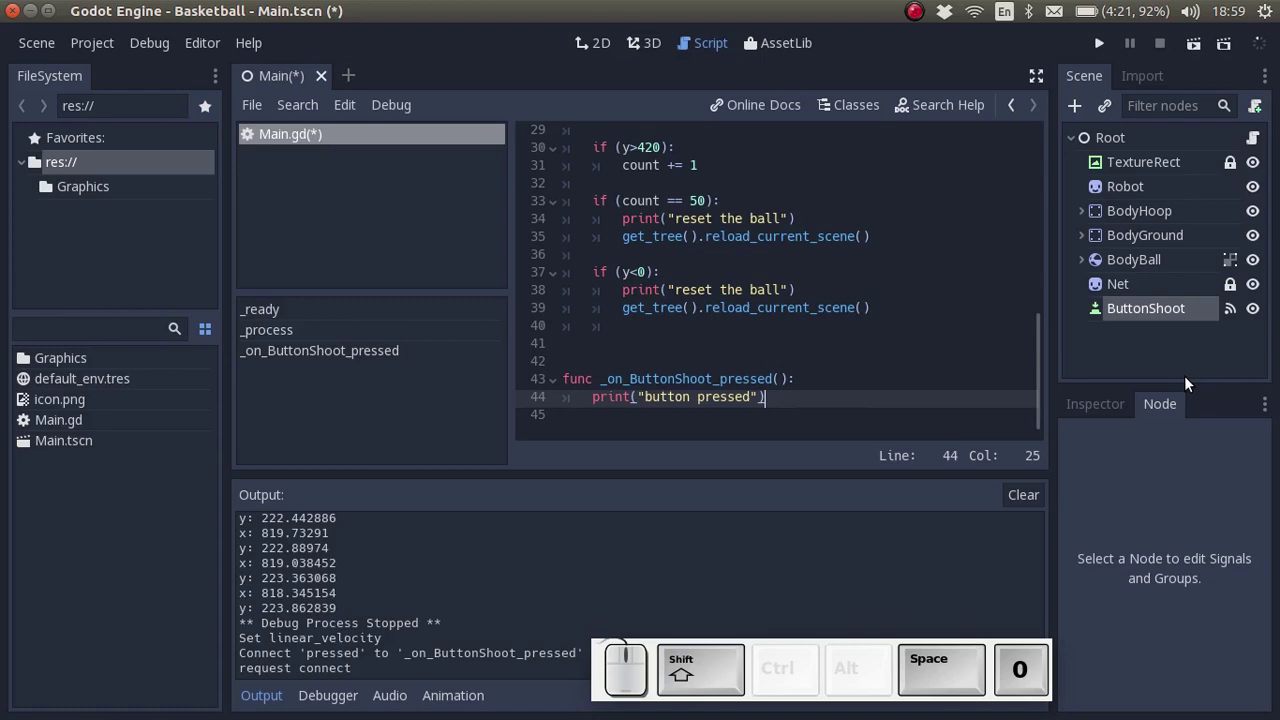
pyautogui.press('ctrl+s')
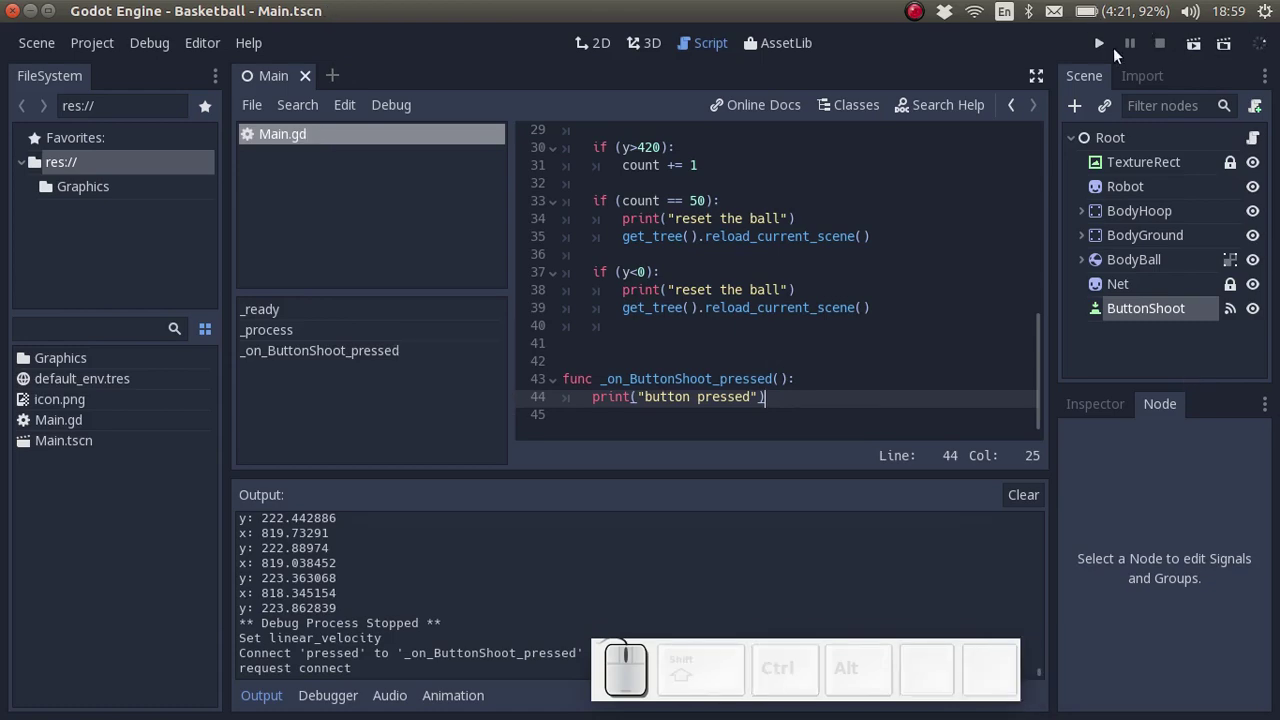
# - Run the game and press Shoot! twice; the ball stays in the robot's hand
pyautogui.click(1107, 45)
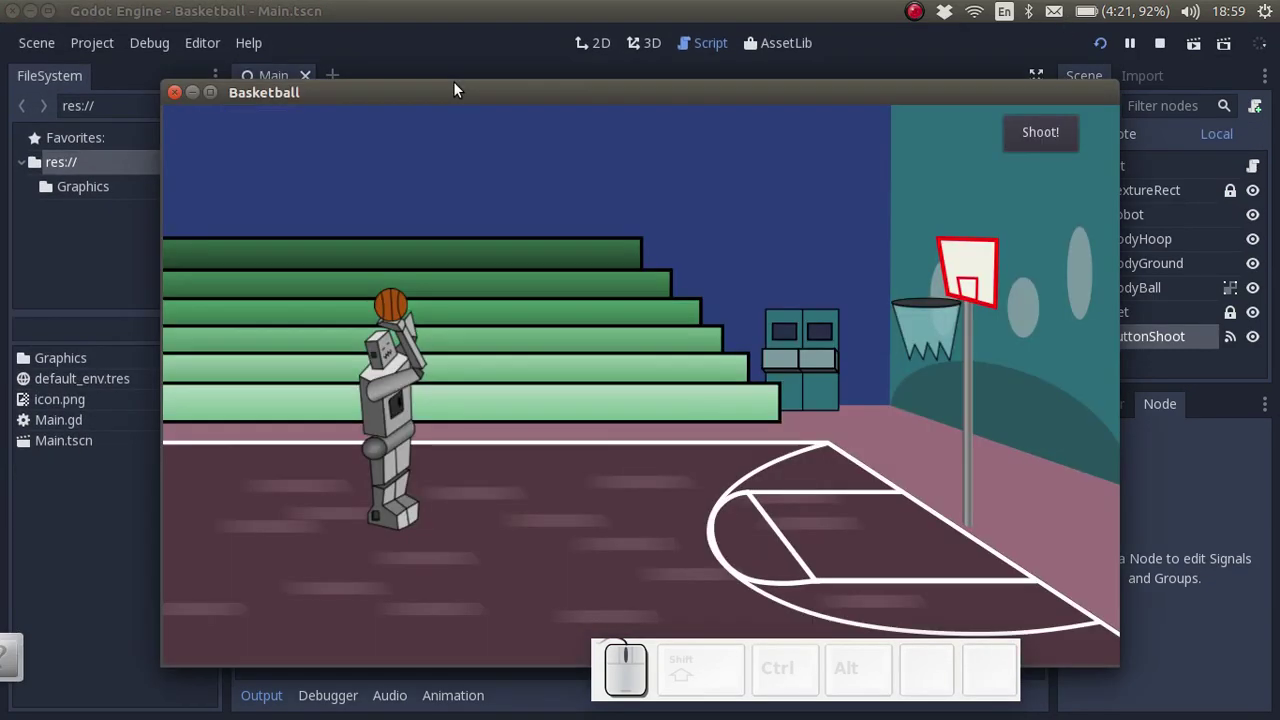
pyautogui.moveTo(466, 95); pyautogui.dragTo(1024, 187)
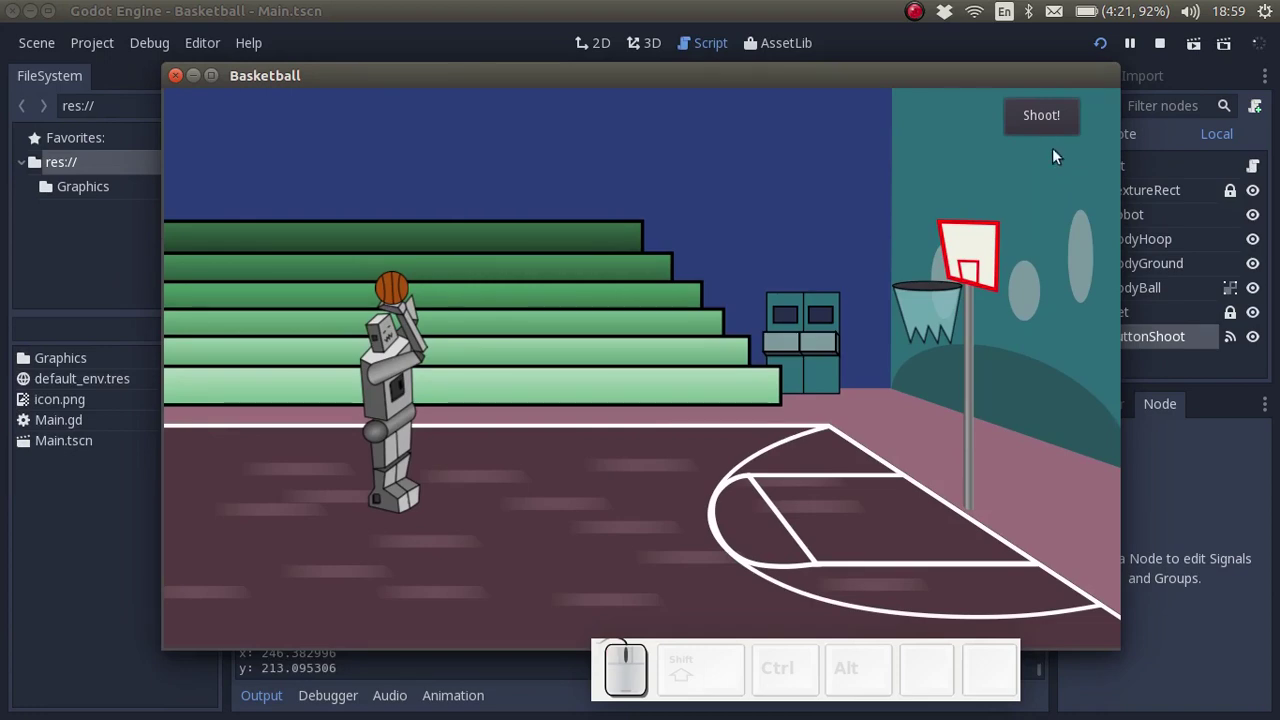
pyautogui.click(1050, 126)
pyautogui.click(1054, 122)
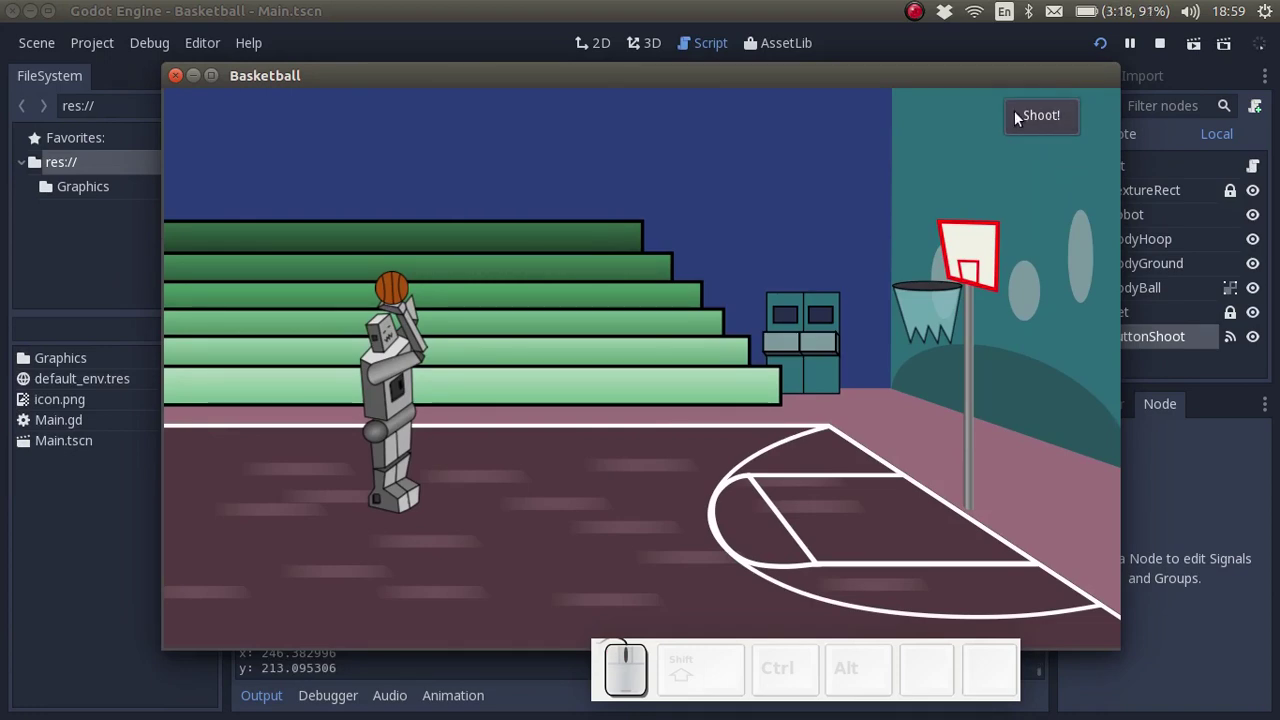
# - Move the game window aside and return to the editor's output panel
pyautogui.moveTo(379, 75); pyautogui.dragTo(157, 545)
pyautogui.click(393, 593)
pyautogui.moveTo(1045, 675); pyautogui.dragTo(799, 522)
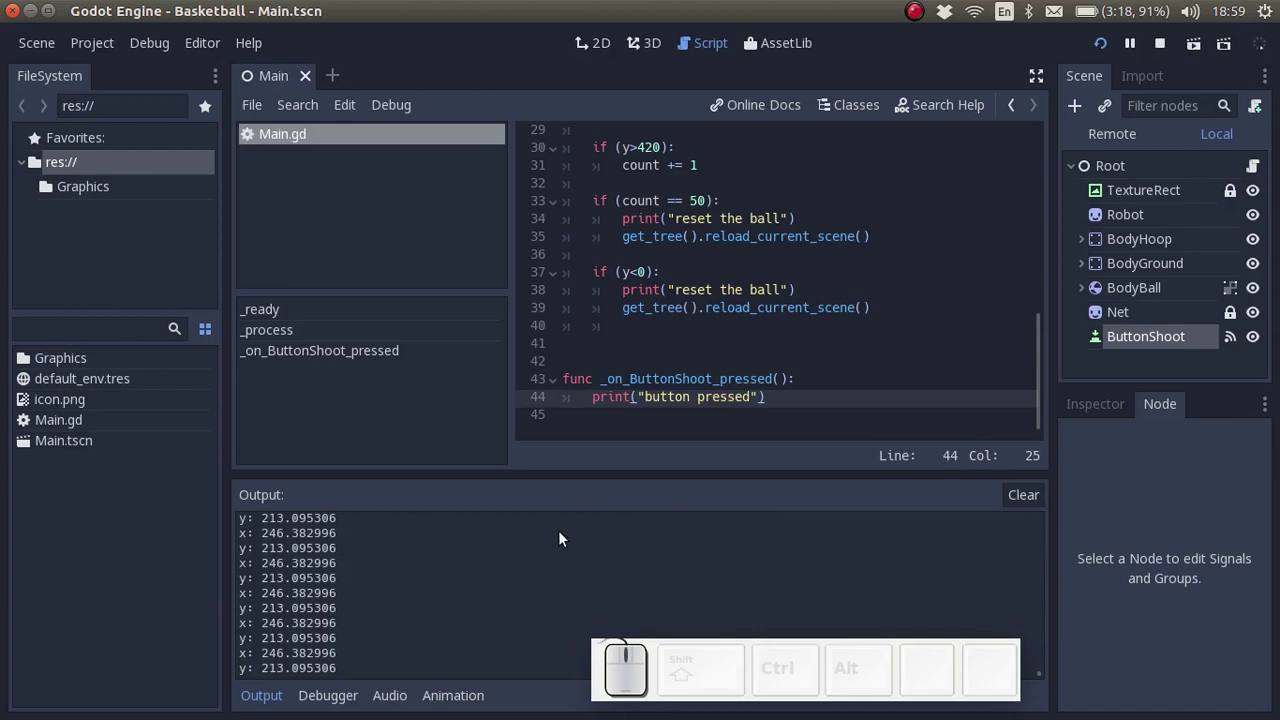
pyautogui.scroll(-3)
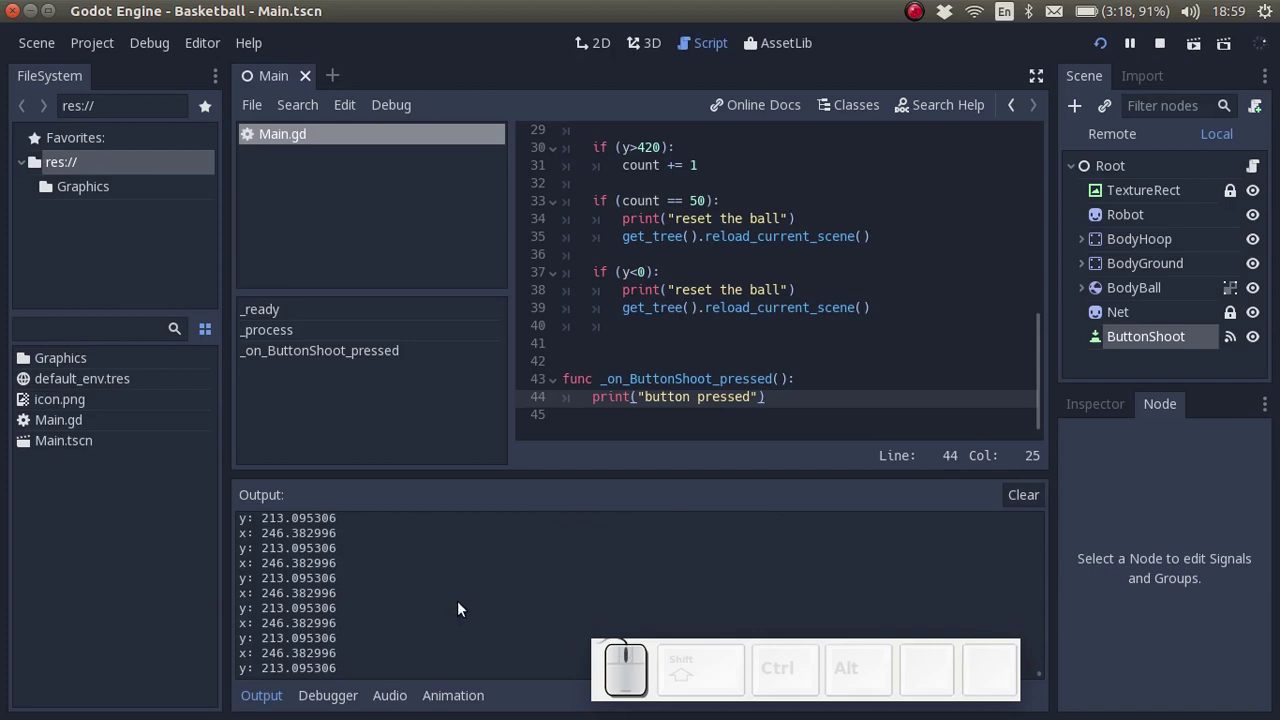
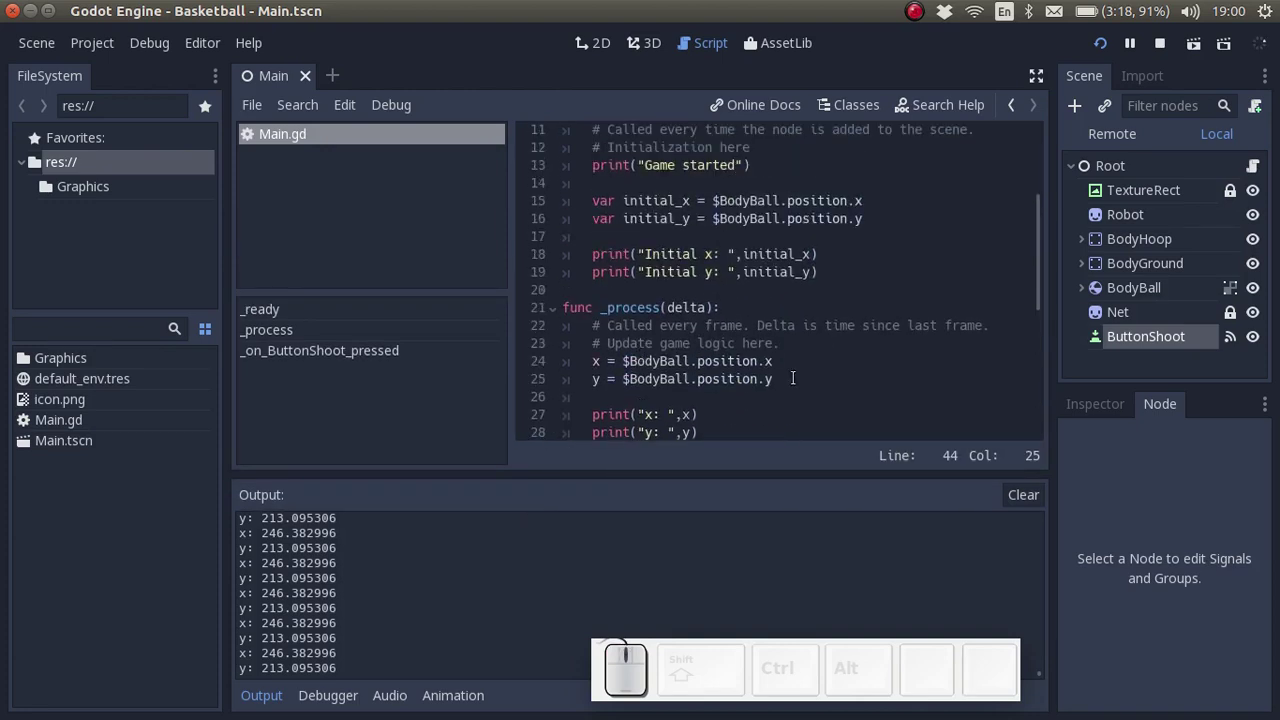
pyautogui.click(789, 372)
pyautogui.scroll(-3)
pyautogui.moveTo(737, 373); pyautogui.dragTo(820, 338)
pyautogui.press('BackSpace')
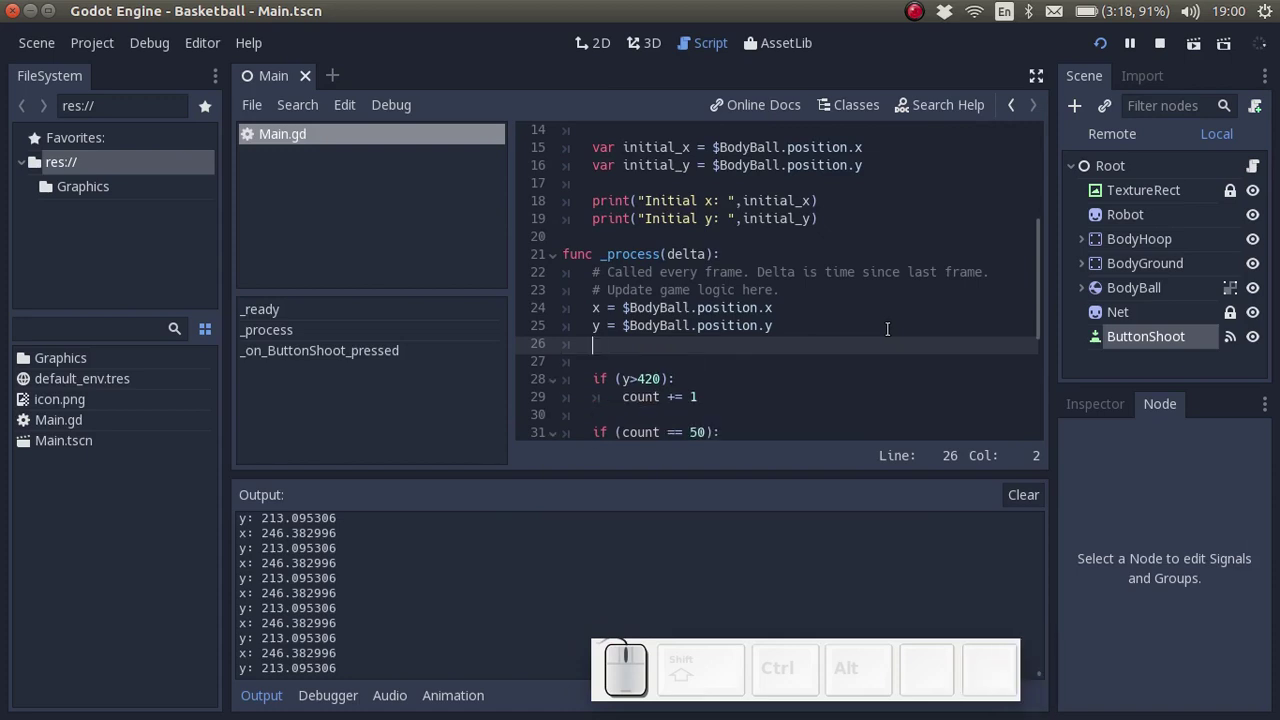
pyautogui.press('BackSpace')
pyautogui.press('BackSpace')
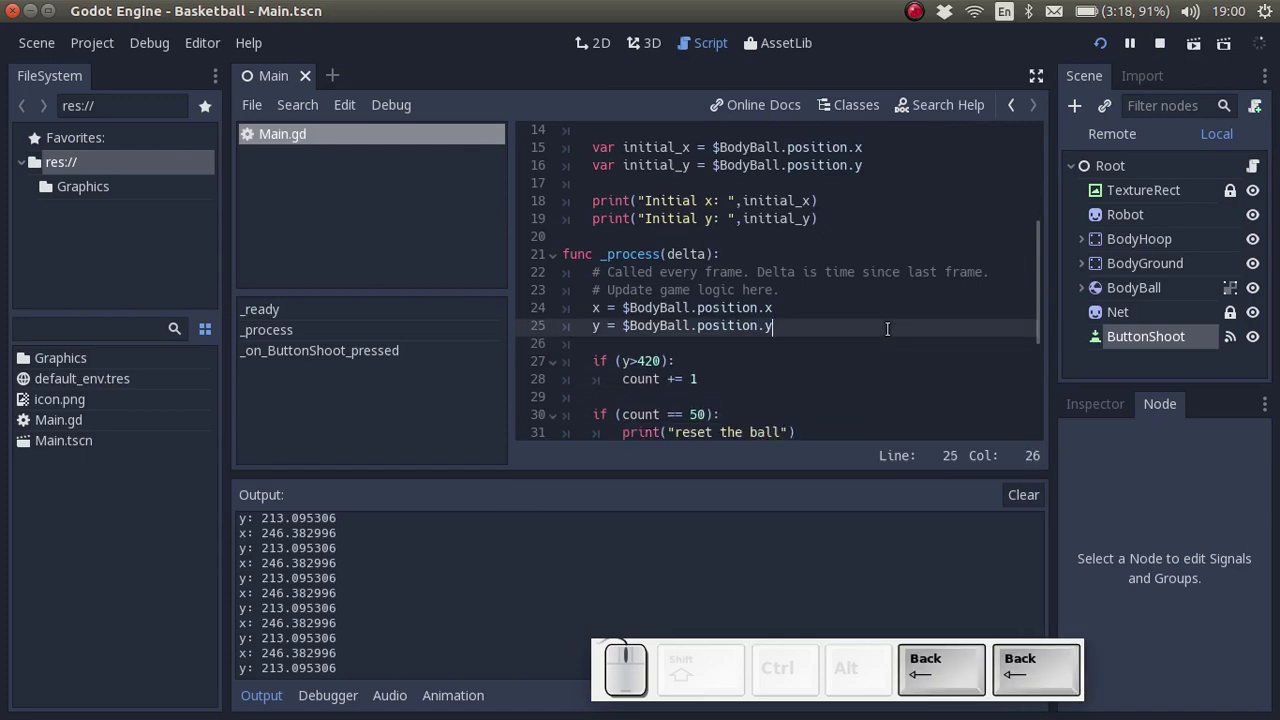
pyautogui.press('ctrl+s')
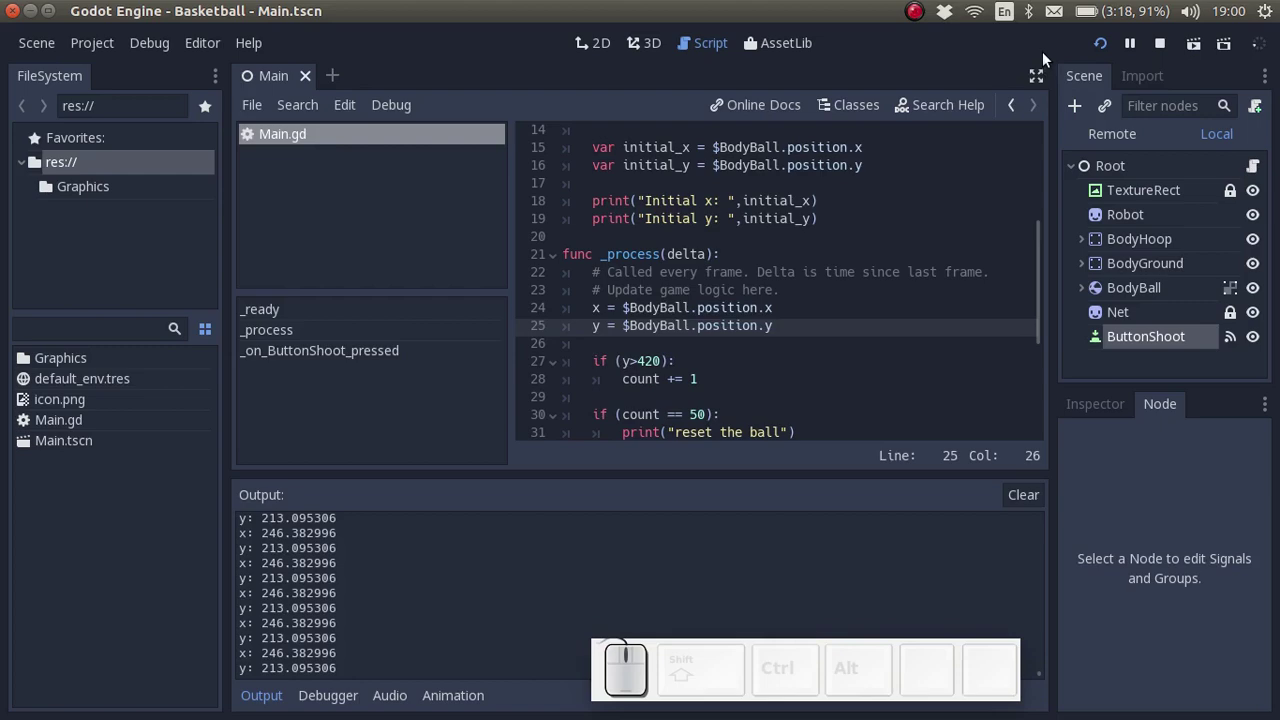
# - Run the Basketball game, move its window off the log, and press Shoot! twice
pyautogui.click(1108, 54)
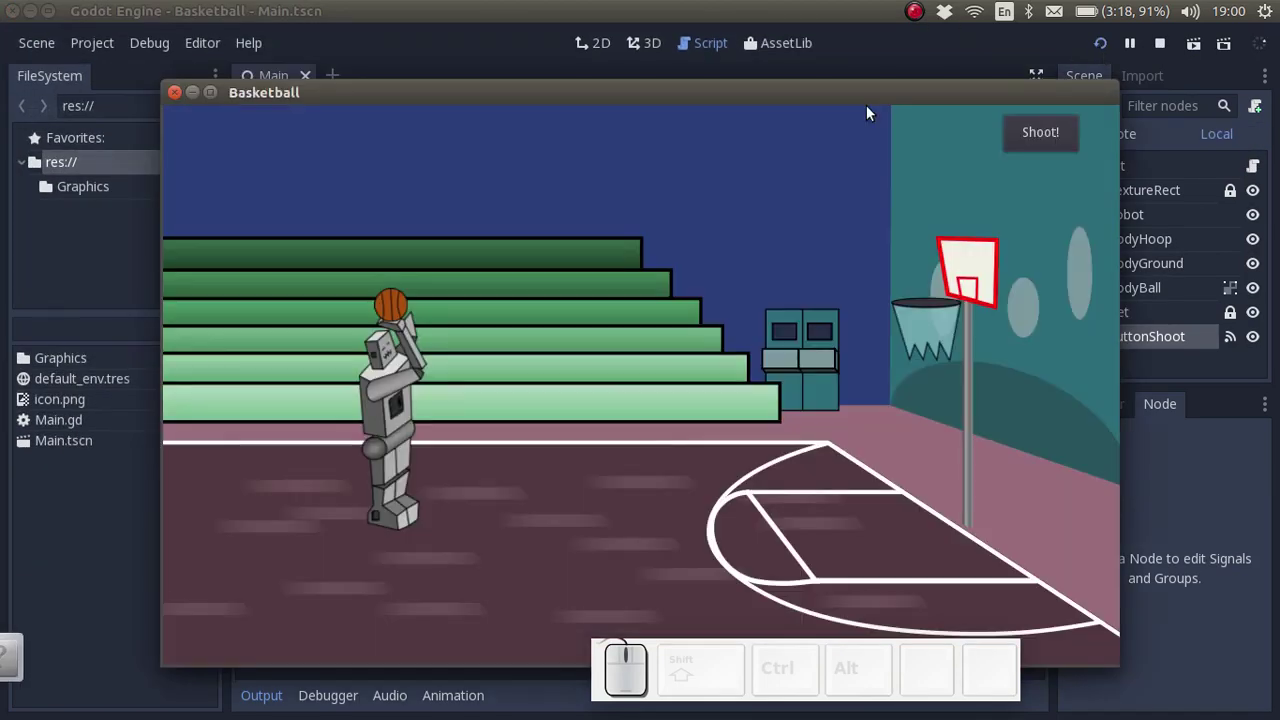
pyautogui.moveTo(877, 103); pyautogui.dragTo(1190, 158)
pyautogui.click(1211, 139)
pyautogui.click(1211, 142)
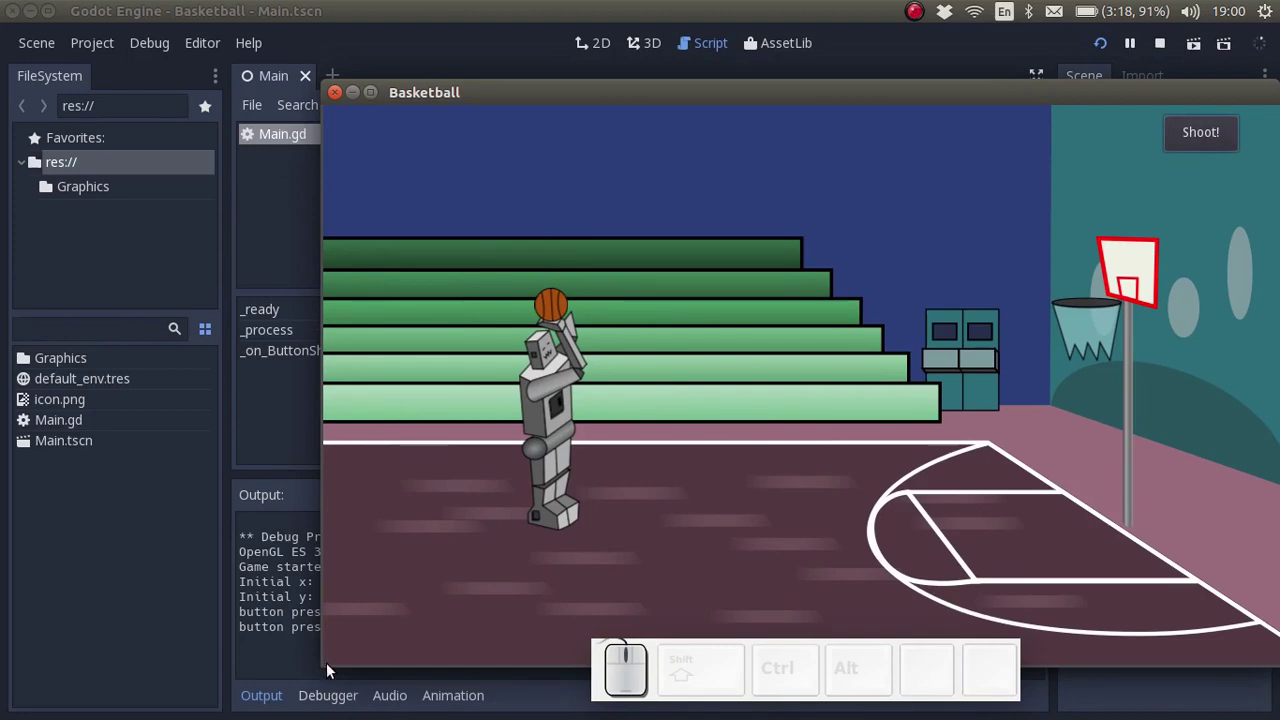
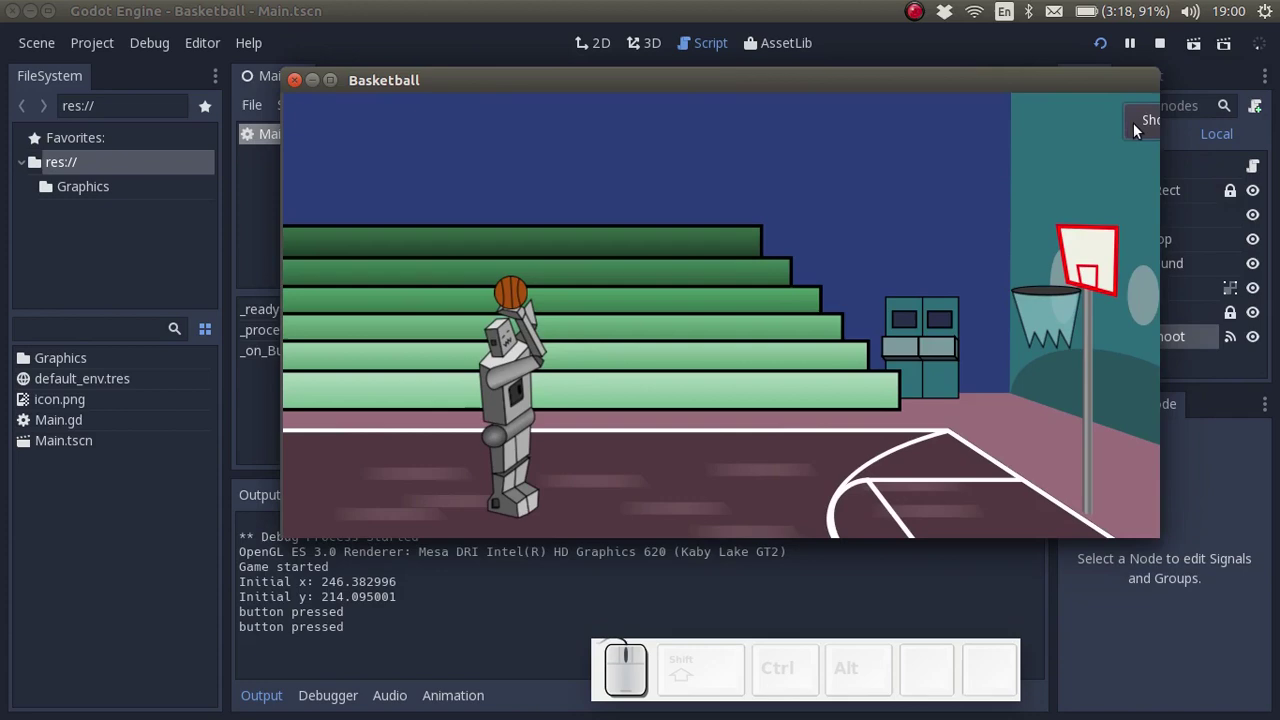
# - Press Shoot! three more times to confirm each press logs "button pressed"
pyautogui.click(1144, 130)
pyautogui.click(1146, 131)
pyautogui.click(1146, 130)
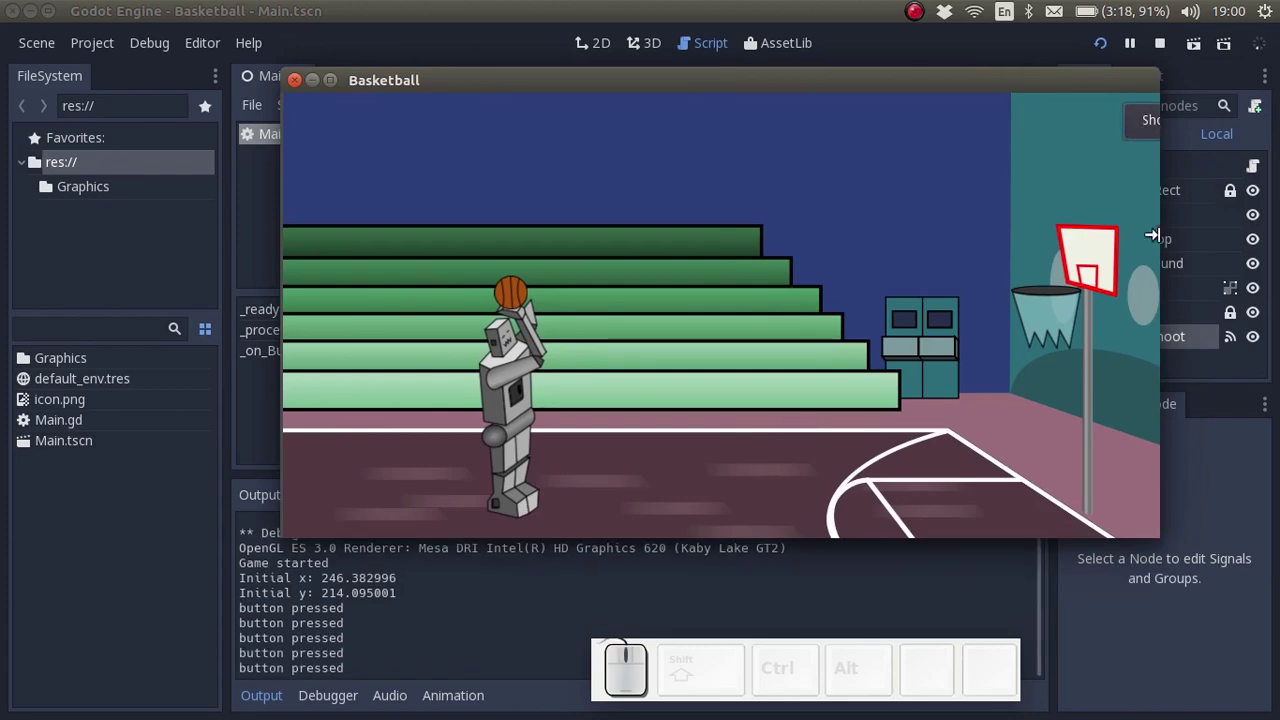
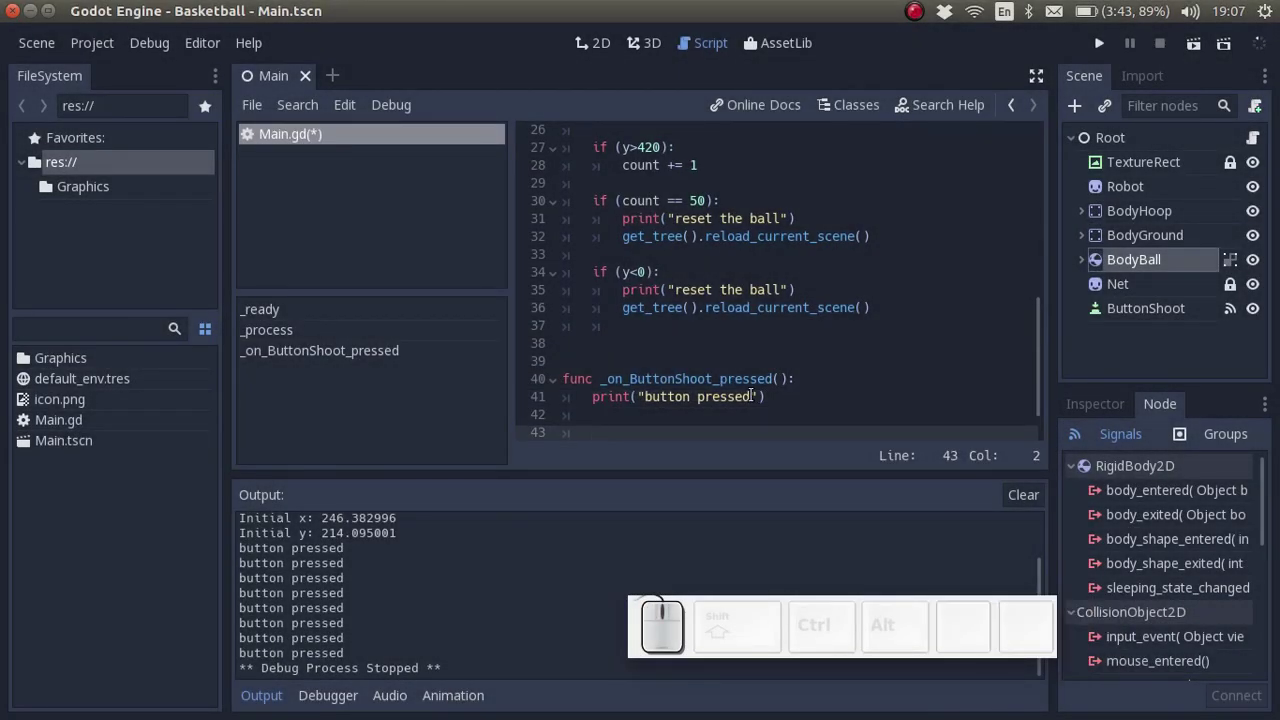
# - Add the comment # Next we need to 'push' the ball below the print call in Main.gd
pyautogui.press('shift+3')
pyautogui.press('space')
pyautogui.press('space')
pyautogui.press('space')
pyautogui.press('space')
pyautogui.press('space')
pyautogui.press('space')
pyautogui.press('Left')
pyautogui.press('Left')
pyautogui.press('space')
pyautogui.press('Right')
pyautogui.press('Right')
pyautogui.press('Left')
pyautogui.press('space')
pyautogui.press('ctrl+Right')
pyautogui.press('ctrl+Right')
pyautogui.press('ctrl+Return')
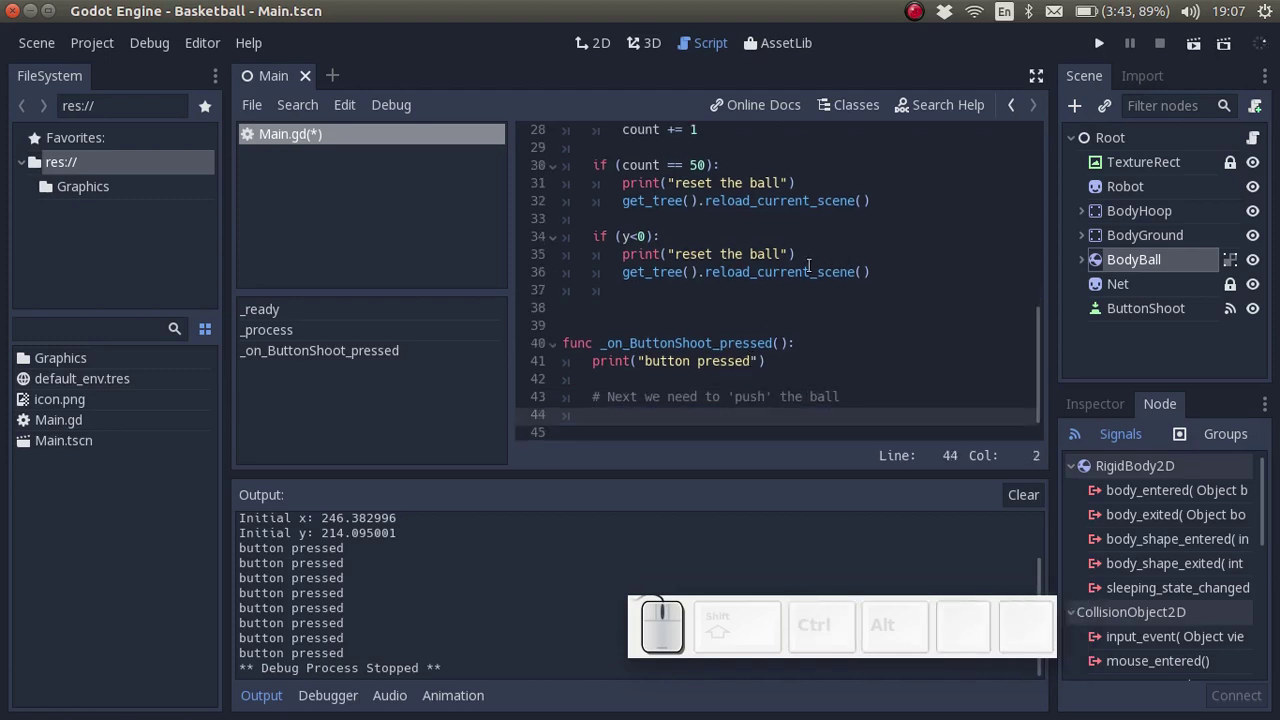
# - Switch to the web browser and begin typing a rigidbody2d search
pyautogui.press('space')
pyautogui.press('Down')
pyautogui.press('space')
pyautogui.press('BackSpace')
# - Run the Google search for 'godot rigidbody2d push'
pyautogui.press('BackSpace')
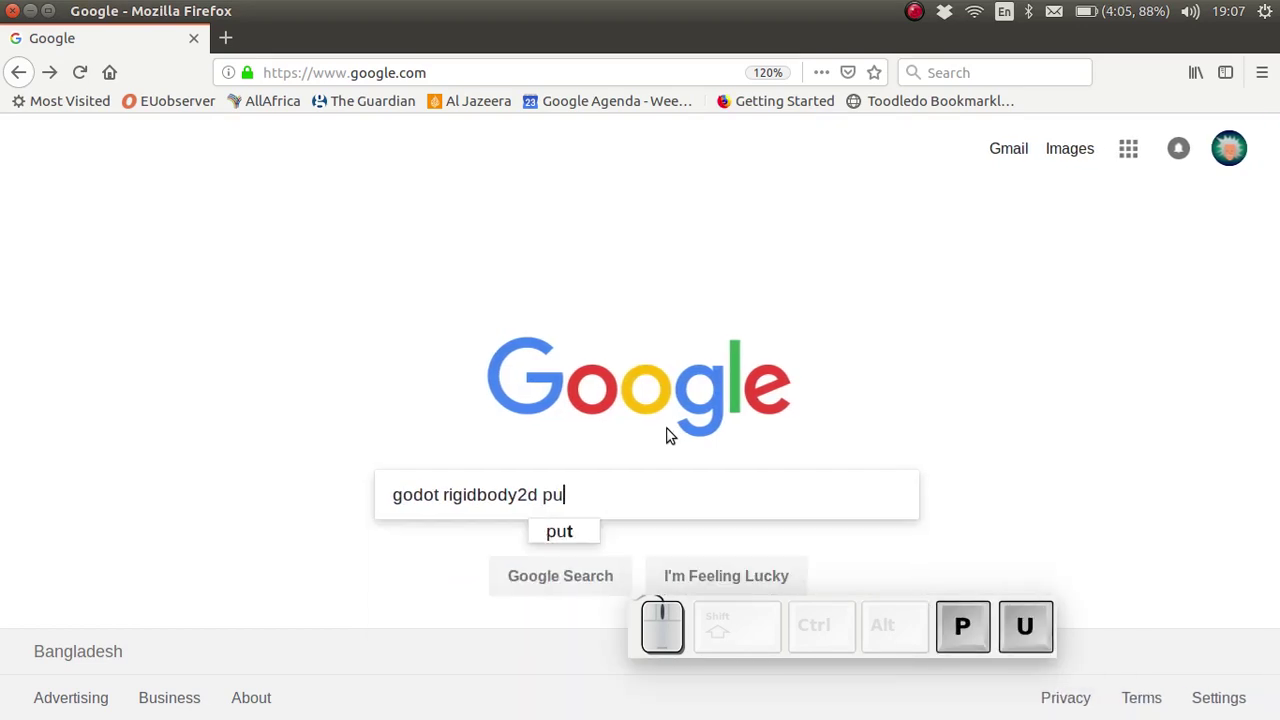
pyautogui.press('Return')
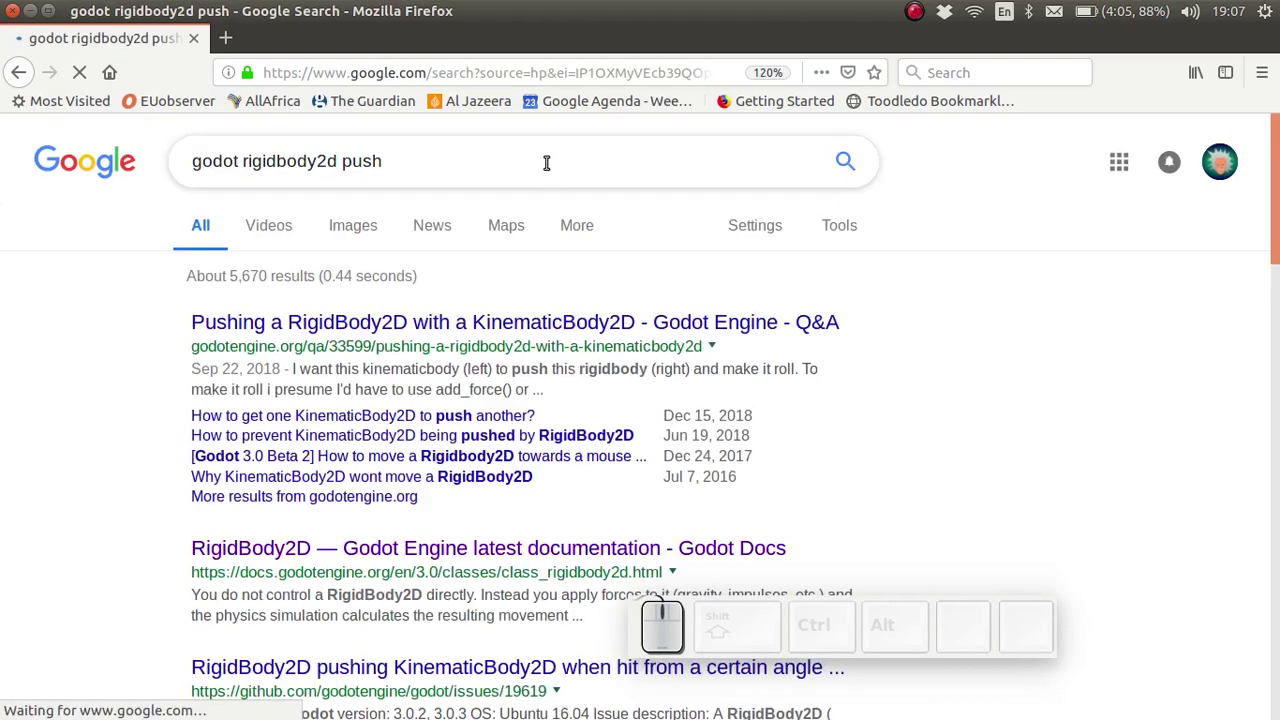
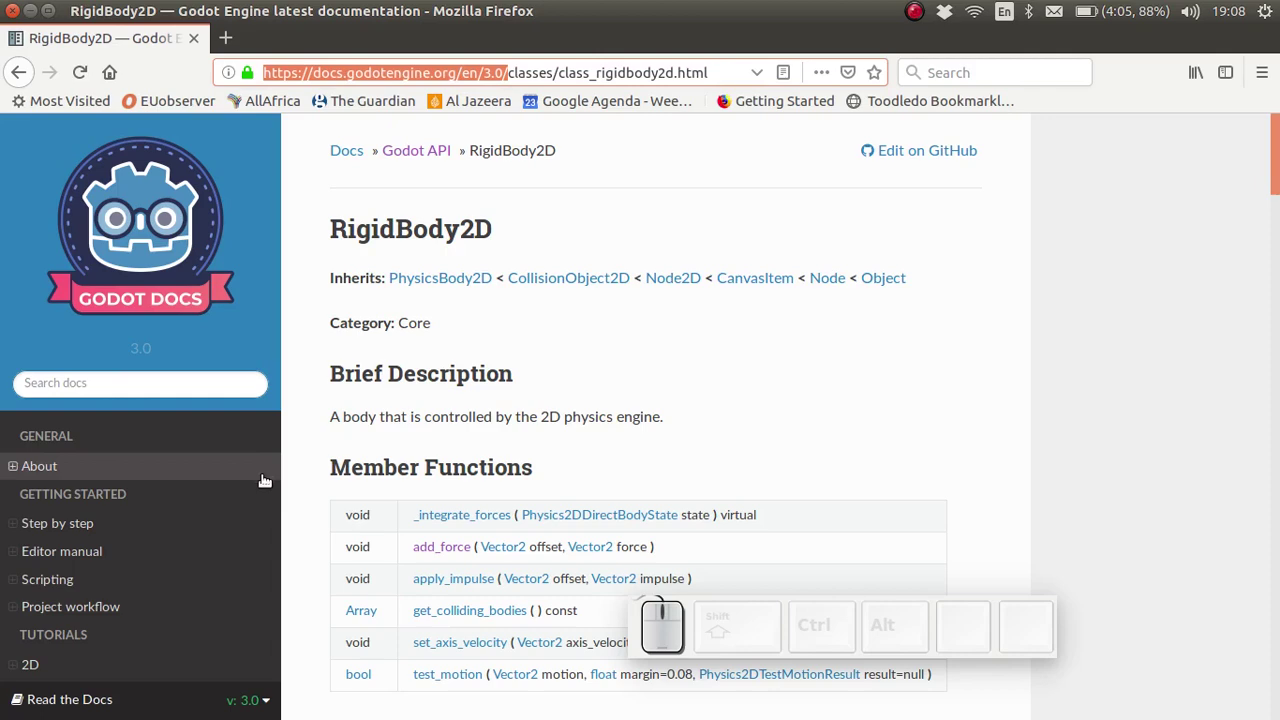
# - Scroll the docs sidebar down the API class list to the expanded RigidBody2D entry
pyautogui.scroll(-3)
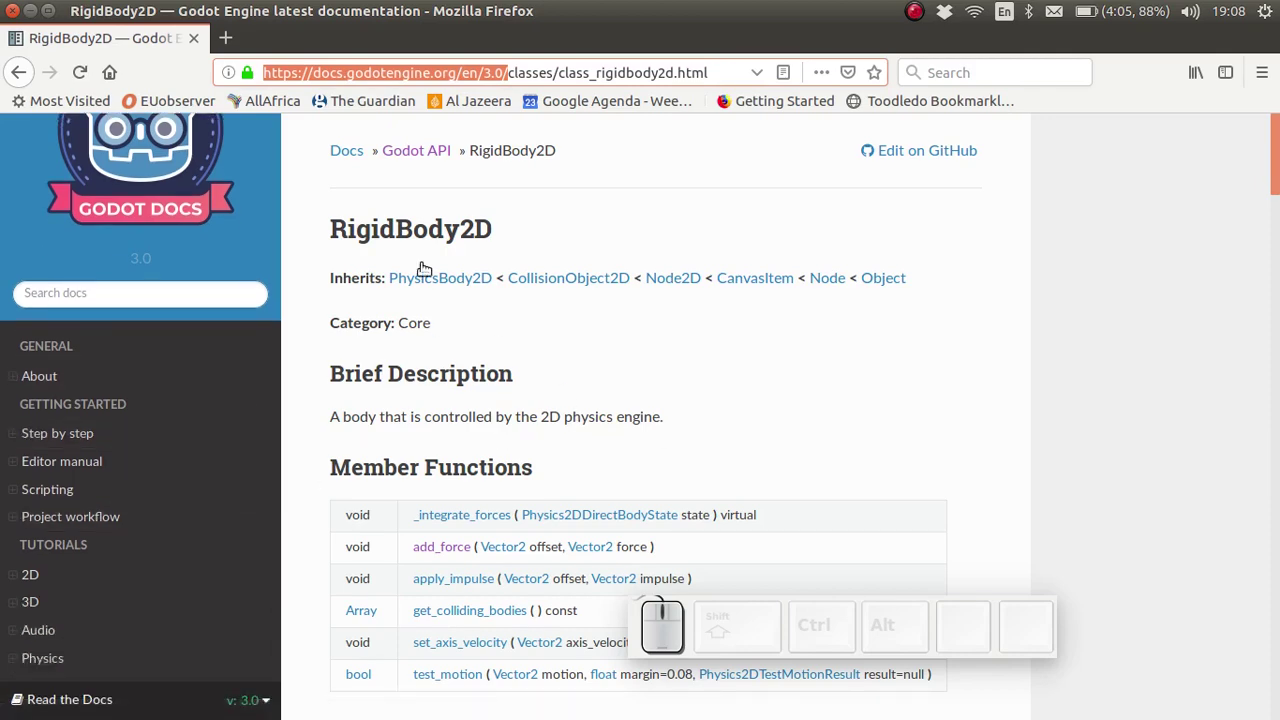
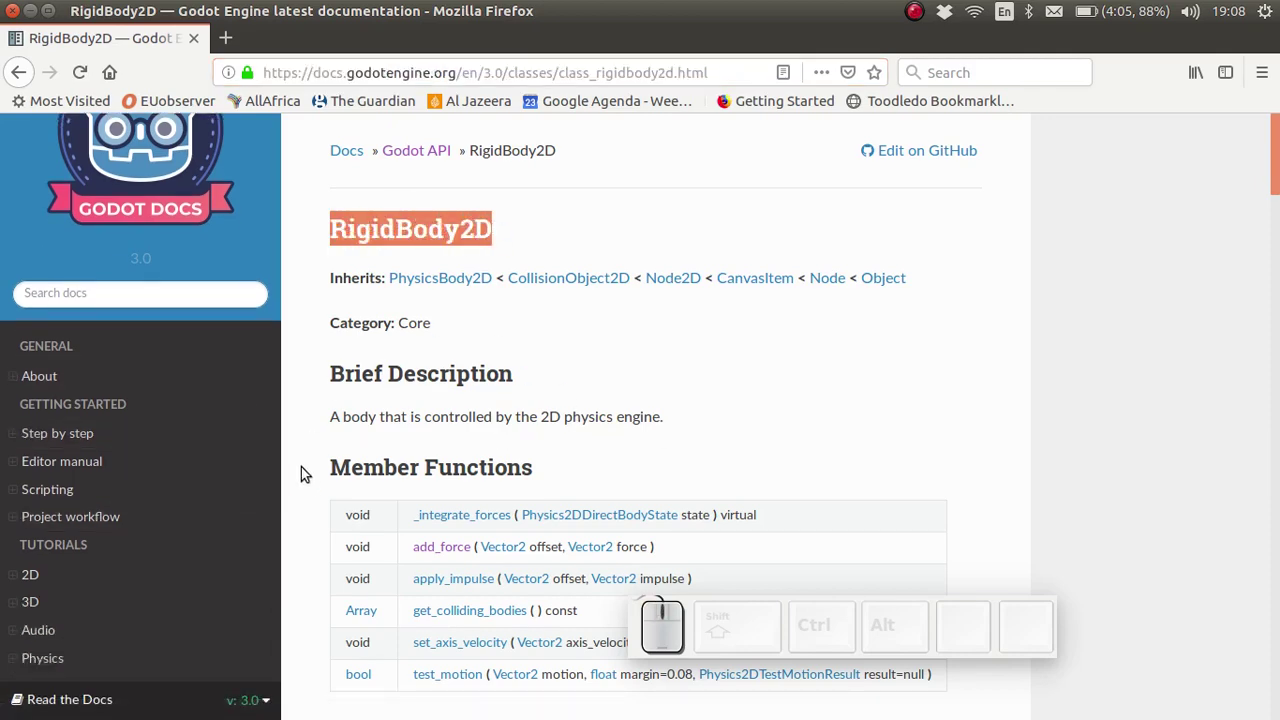
pyautogui.scroll(-3)
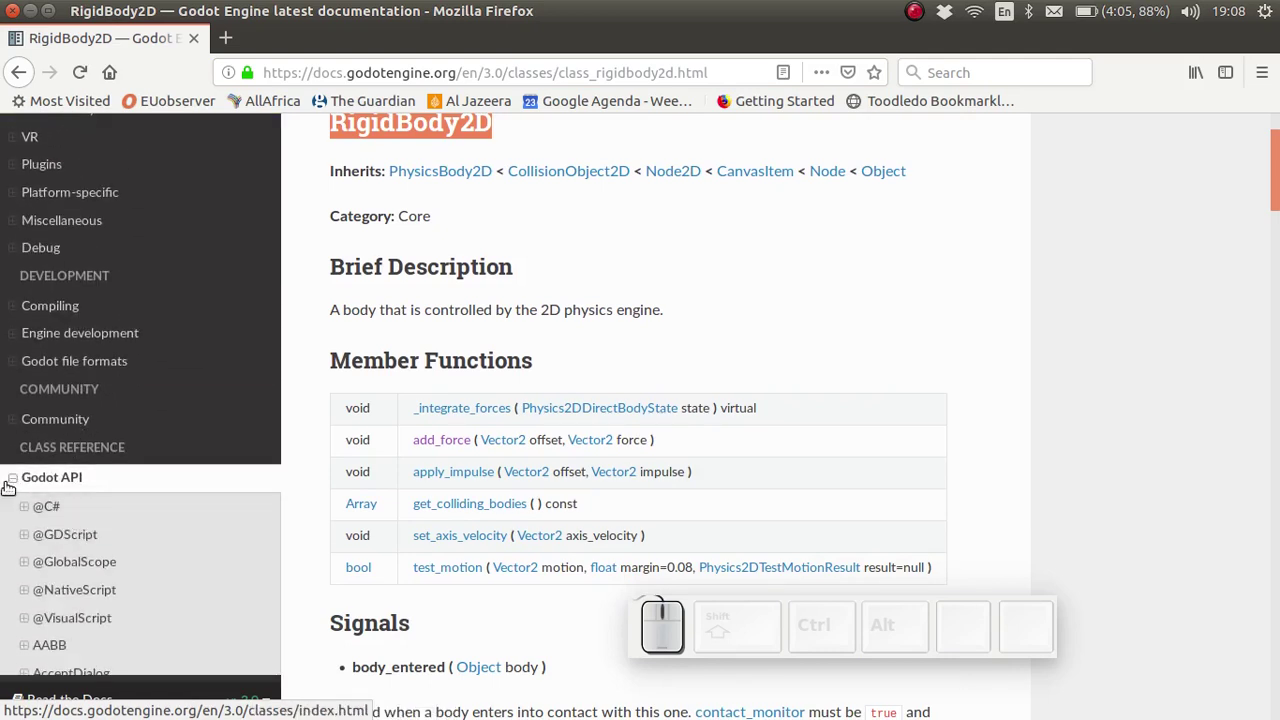
pyautogui.scroll(-3)
pyautogui.scroll(-3)
pyautogui.scroll(-3)
pyautogui.scroll(-3)
pyautogui.scroll(-3)
pyautogui.scroll(-3)
pyautogui.scroll(-3)
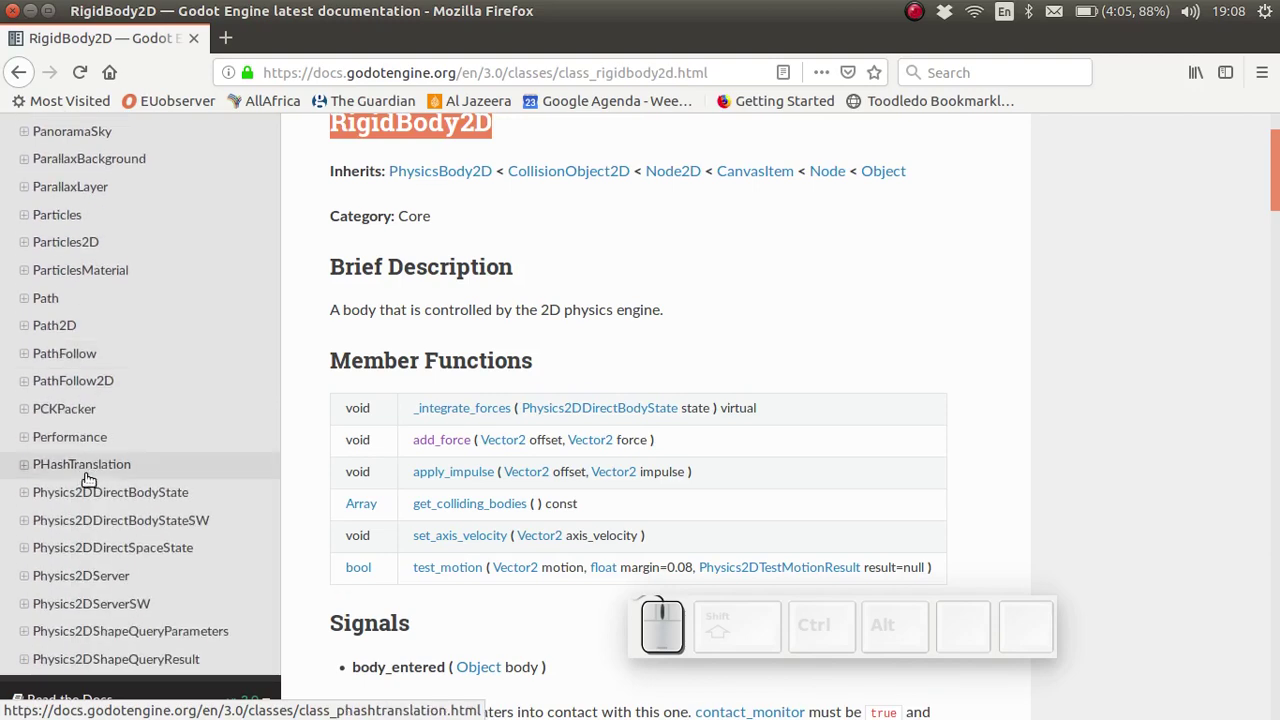
pyautogui.scroll(-3)
pyautogui.scroll(-3)
pyautogui.scroll(-3)
pyautogui.scroll(-3)
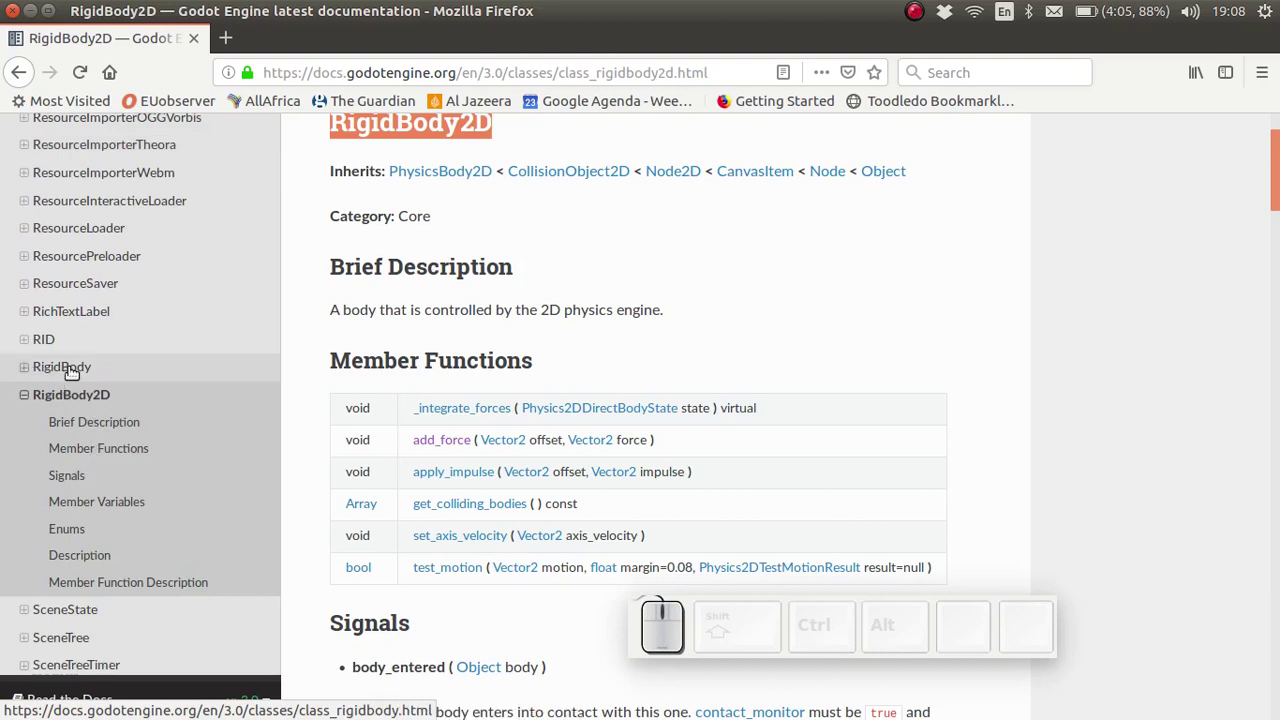
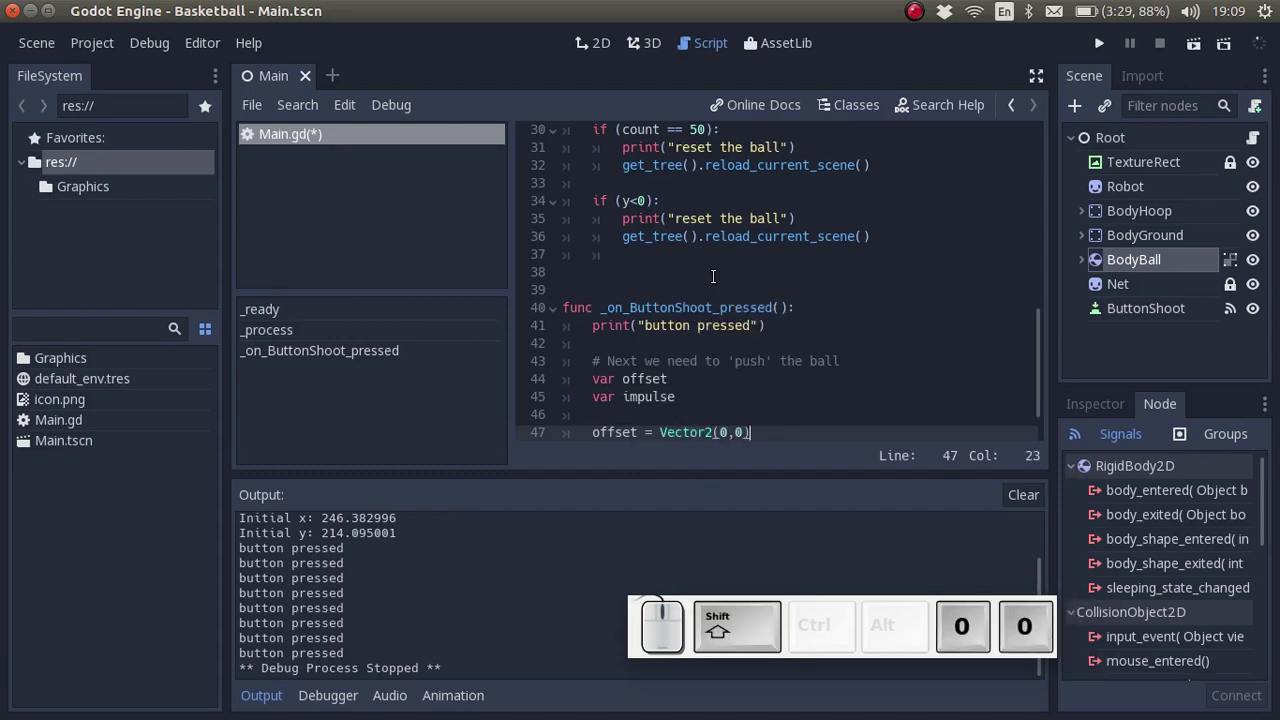
# - Add the comment '#hit the ball at the center' after the offset line
pyautogui.press('space')
pyautogui.press('shift+3')
pyautogui.press('space')
pyautogui.press('space')
pyautogui.press('space')
pyautogui.press('space')
pyautogui.press('space')
pyautogui.press('Return')
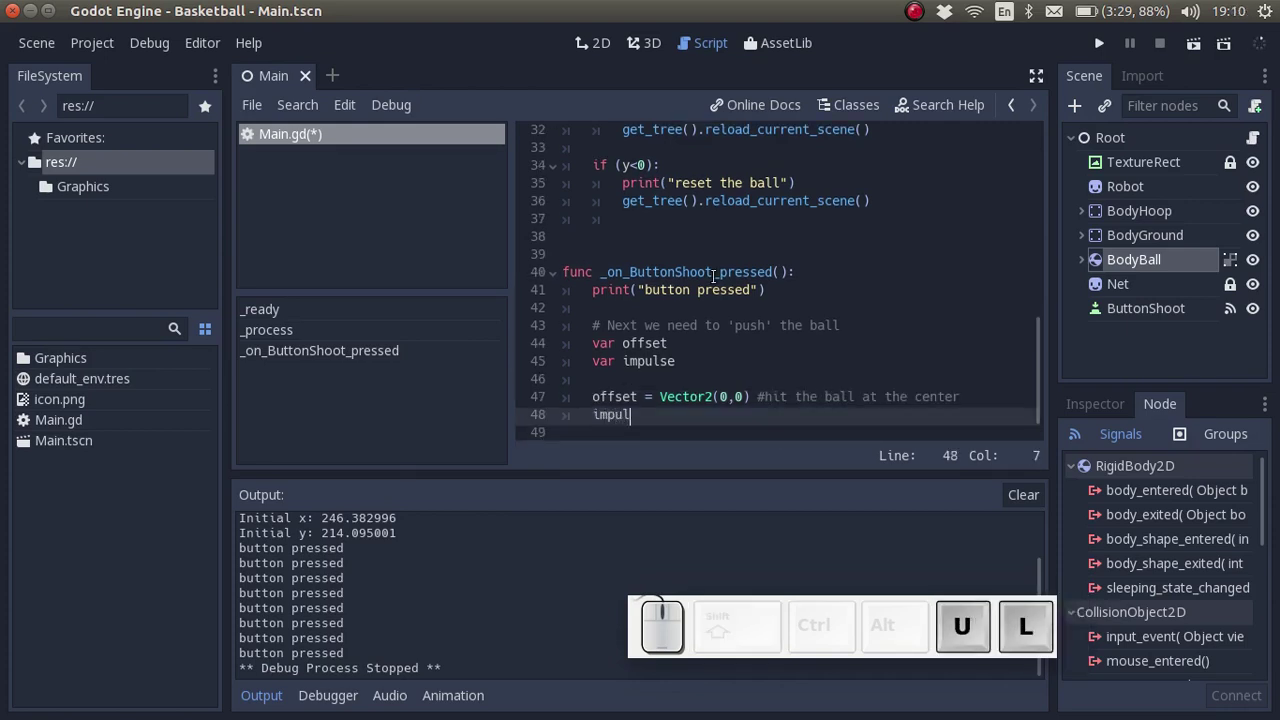
# - Write the assignment impulse = Vector2(100,-100) on its own line
pyautogui.press('space')
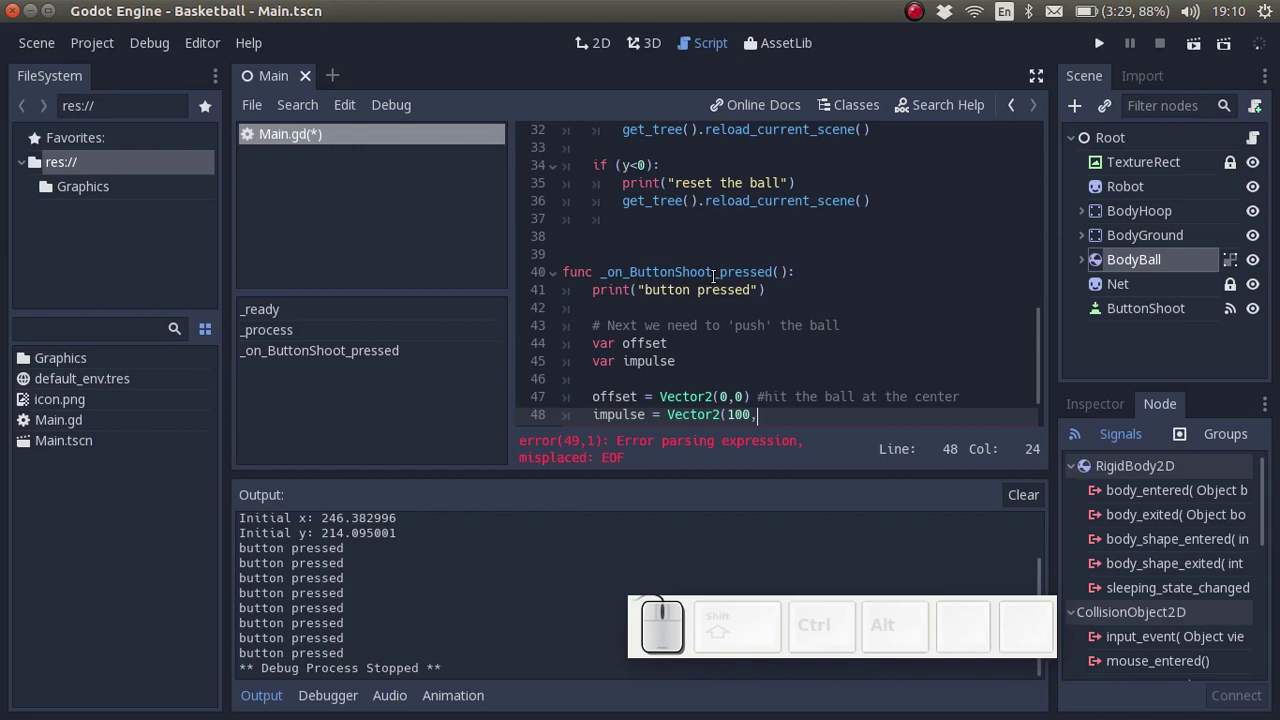
pyautogui.press('shift+0')
pyautogui.press('Return')
pyautogui.scroll(-3)
pyautogui.press('Return')
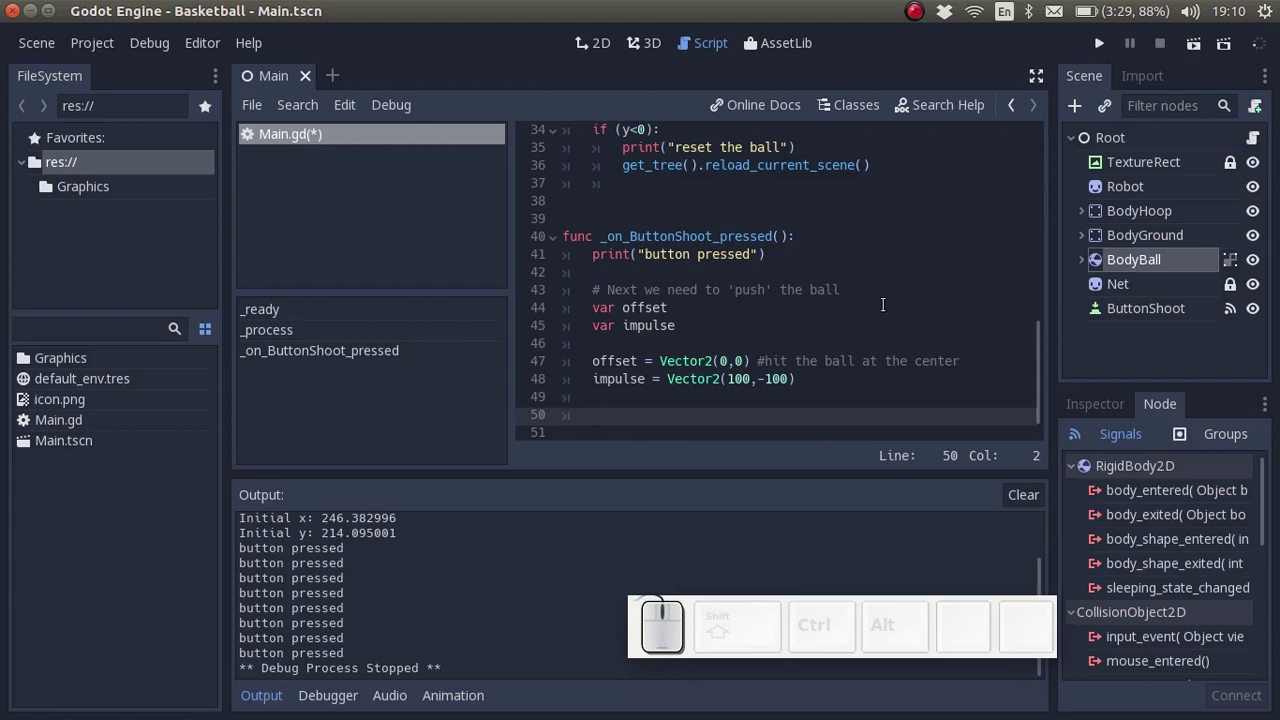
pyautogui.click(837, 369)
# - Add a trailing comment on the impulse line describing what the impulse does
pyautogui.press('space')
pyautogui.press('space')
pyautogui.press('space')
pyautogui.press('space')
pyautogui.press('space')
pyautogui.press('space')
pyautogui.press('space')
pyautogui.press('space')
pyautogui.press('space')
pyautogui.press('space')
pyautogui.press('Left')
pyautogui.press('Down')
pyautogui.press('Up')
pyautogui.press('Left')
pyautogui.press('Left')
pyautogui.press('Down')
pyautogui.press('Down')
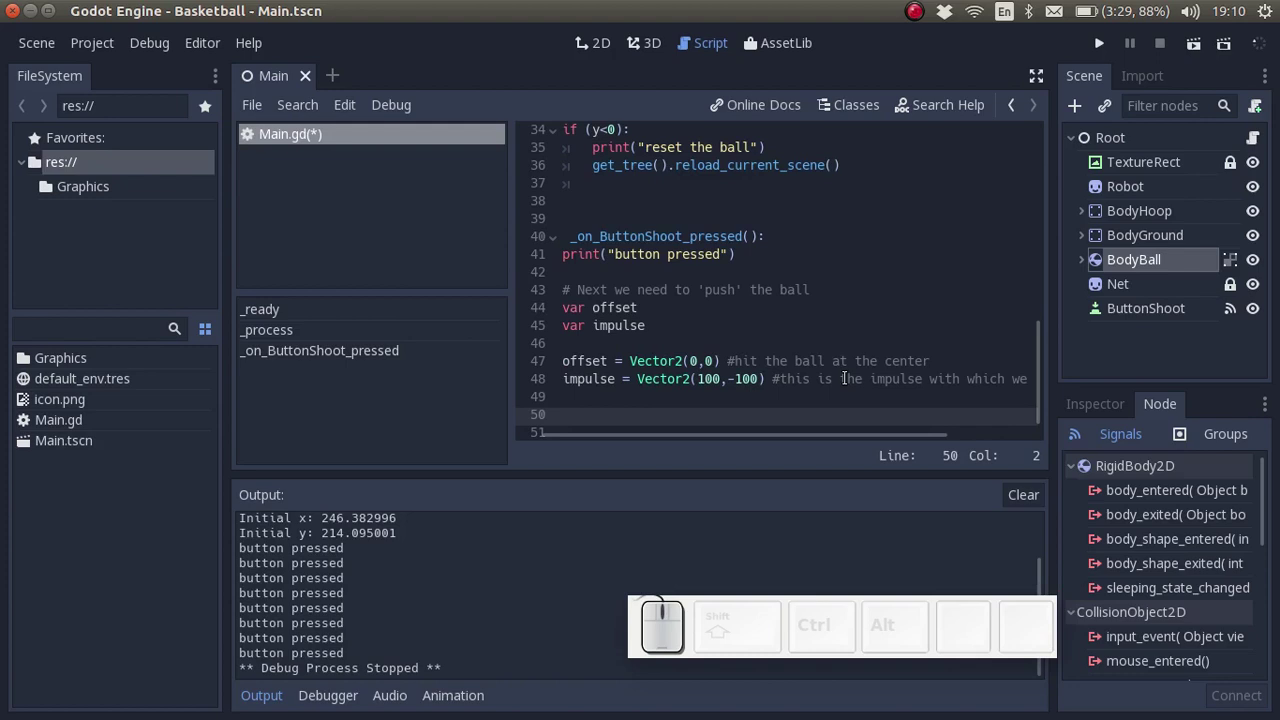
# - Start the line $BodyBall.apply_impulse using the autocomplete suggestions
pyautogui.press('shift+4')
pyautogui.press('shift+b')
pyautogui.press('Return')
pyautogui.press('.')
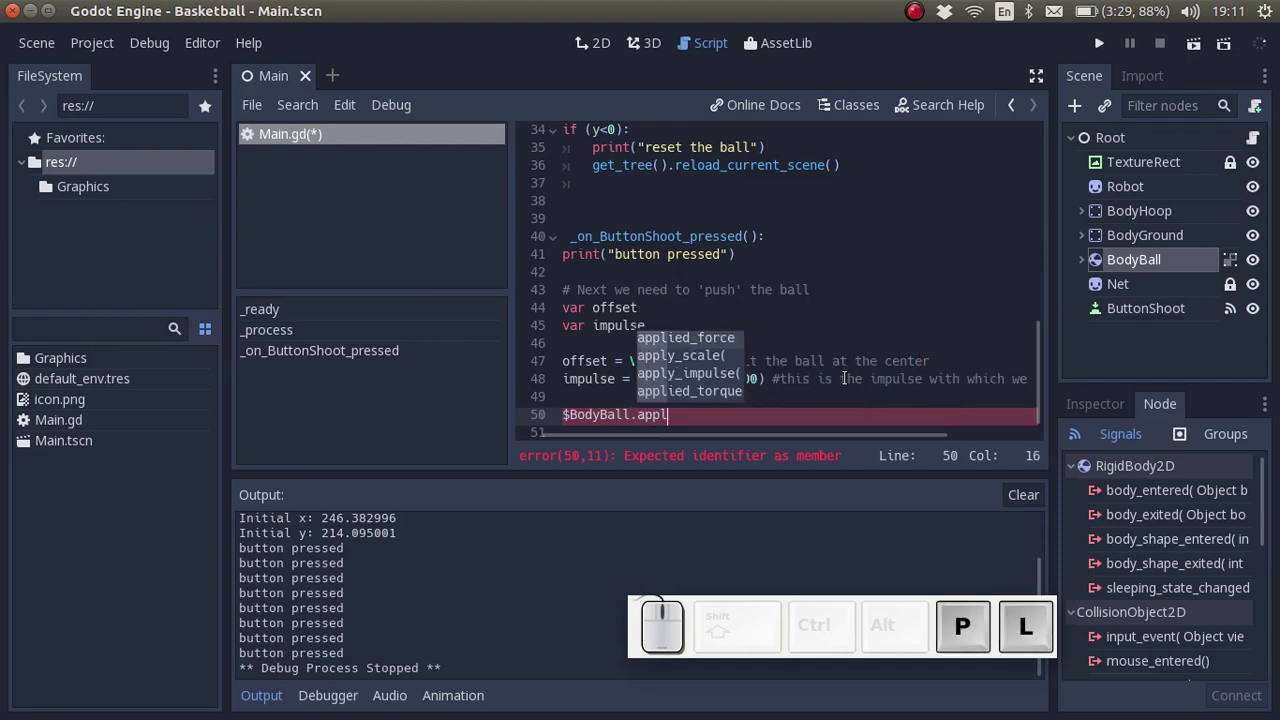
pyautogui.press('Down')
pyautogui.press('Down')
pyautogui.press('Return')
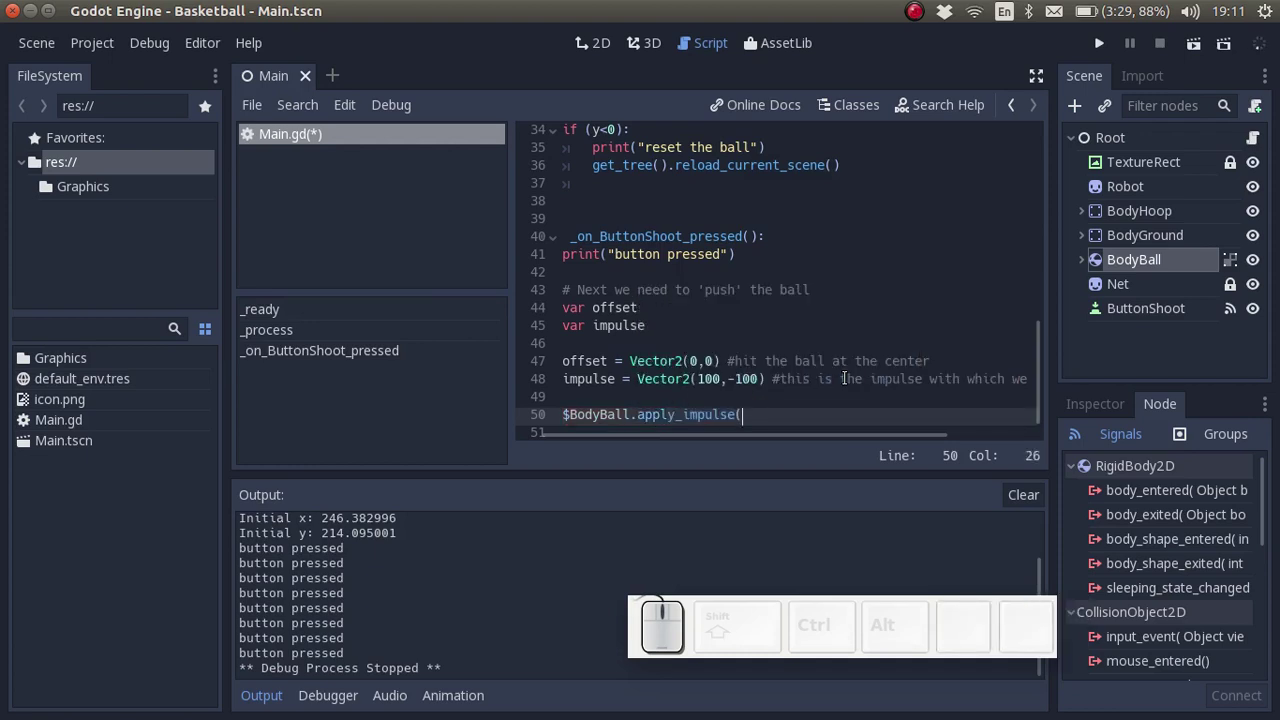
# - Pass offset and impulse as the apply_impulse arguments and save Main.gd
pyautogui.press('o')
pyautogui.press('BackSpace')
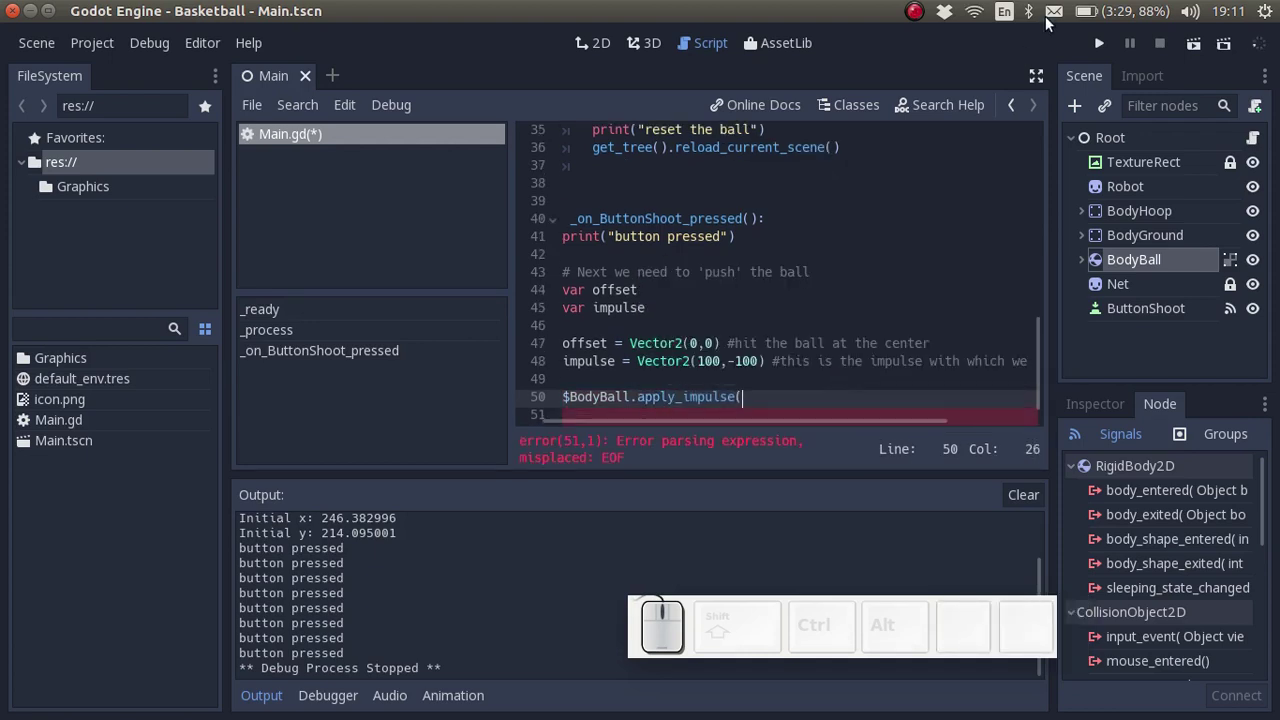
pyautogui.click(1043, 333)
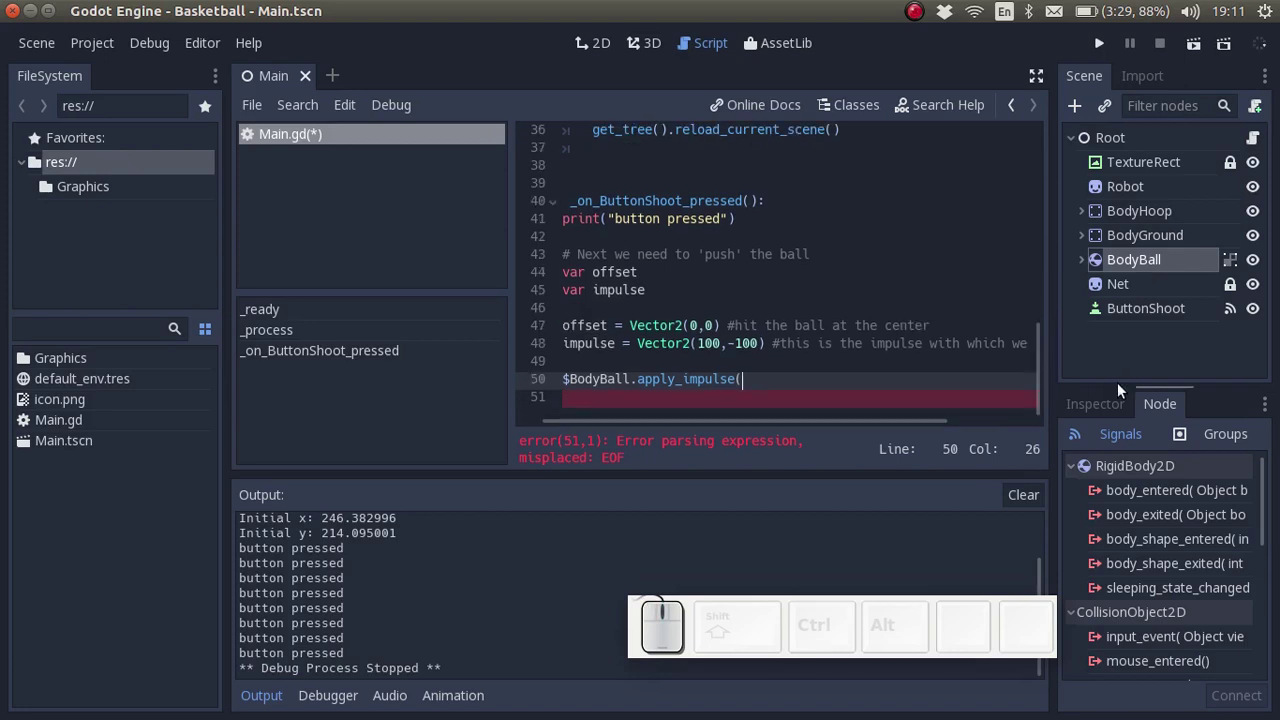
pyautogui.press('ctrl+space')
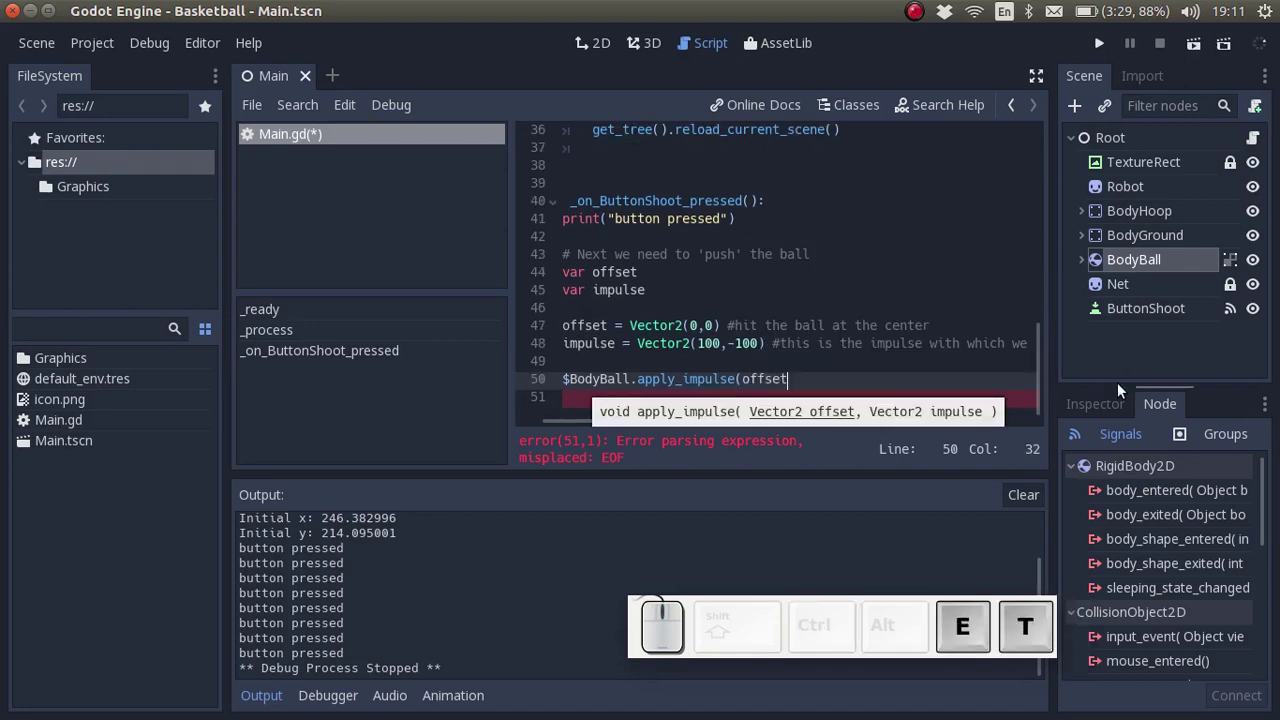
pyautogui.press('space')
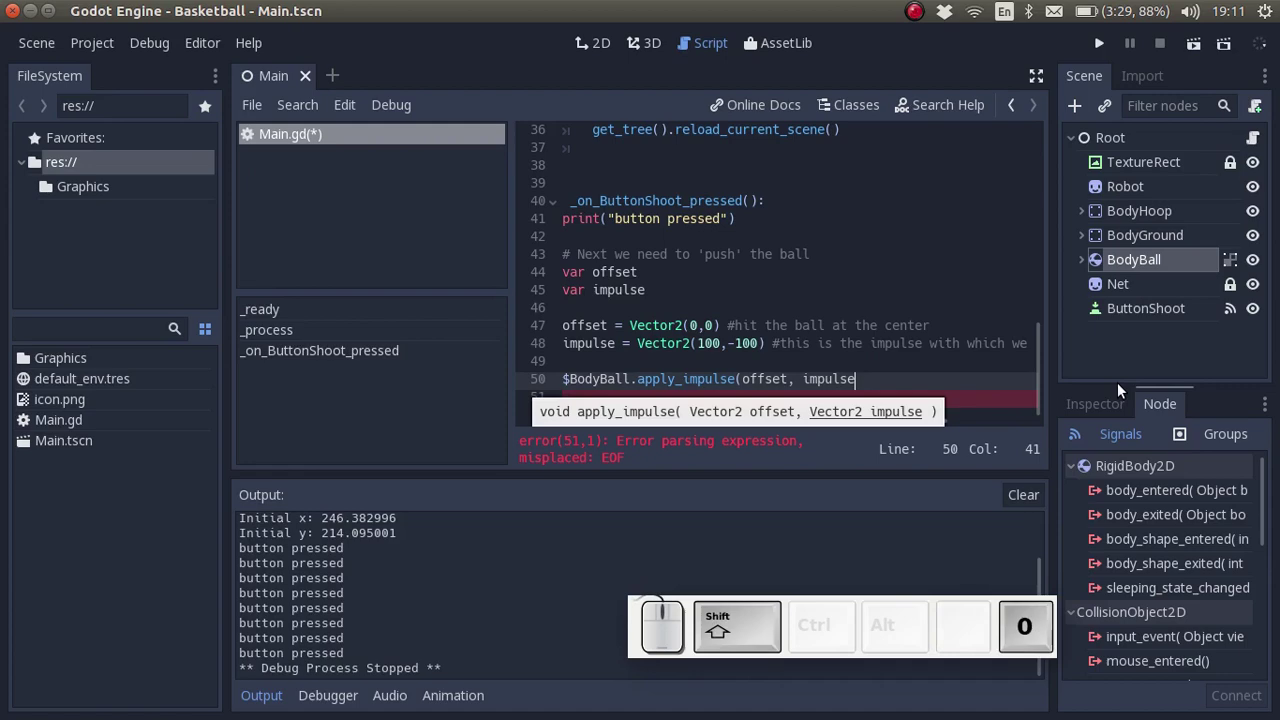
pyautogui.press('ctrl+s')
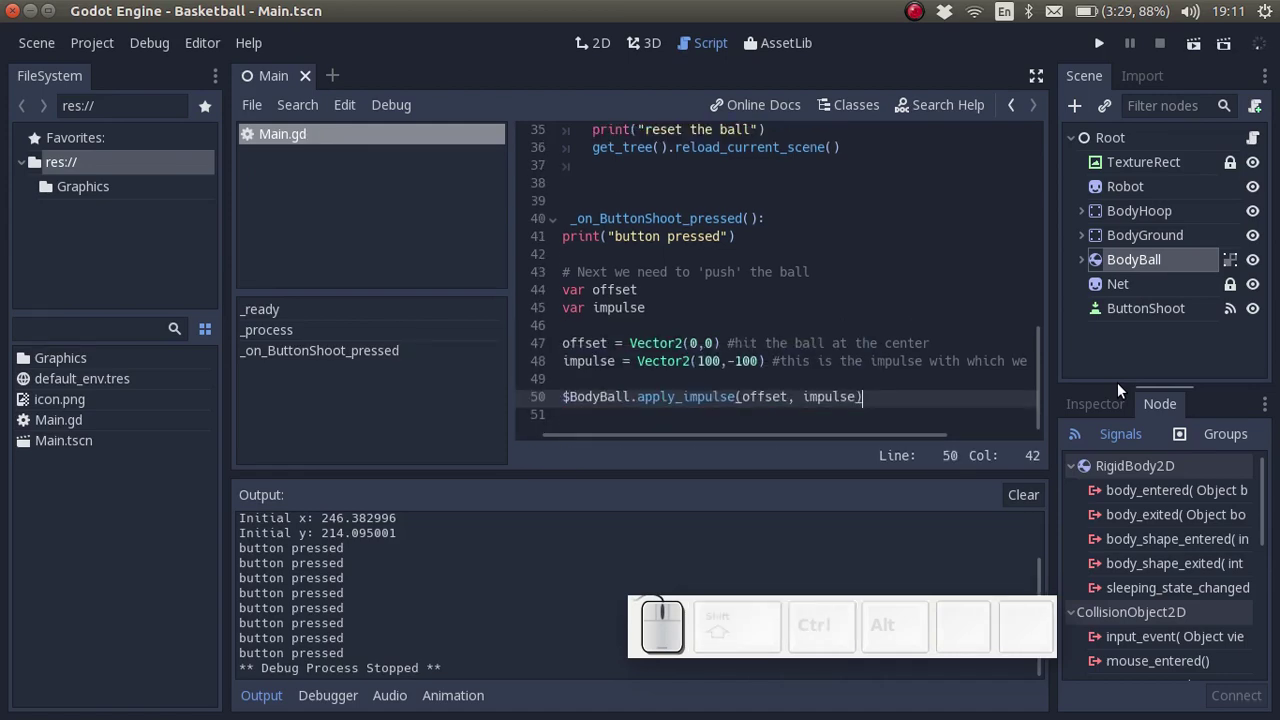
# - Run the game and hit Shoot! several times to launch the ball toward the hoop
pyautogui.click(1107, 48)
pyautogui.click(464, 100)
pyautogui.click(1041, 122)
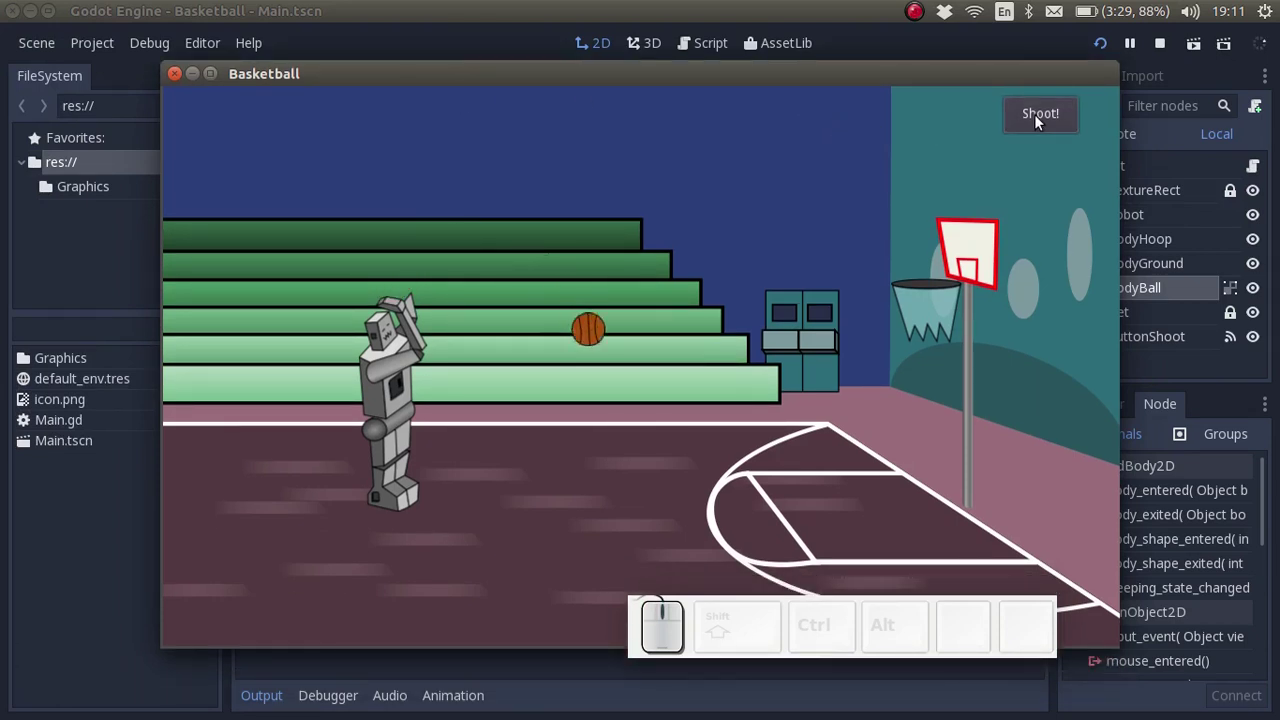
pyautogui.click(1042, 121)
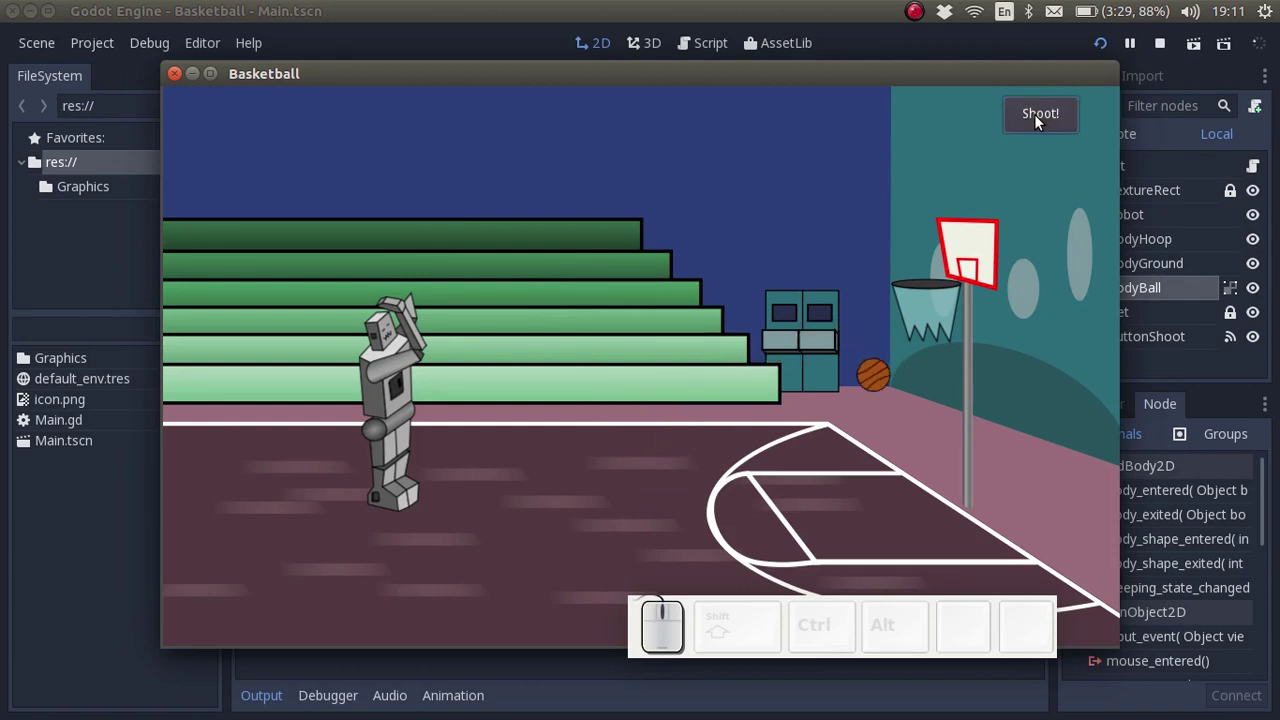
pyautogui.click(1042, 121)
pyautogui.click(1042, 121)
# - Shoot the ball a few more times, then close the running game
pyautogui.click(1042, 121)
pyautogui.click(1042, 121)
pyautogui.click(1042, 121)
pyautogui.click(1042, 121)
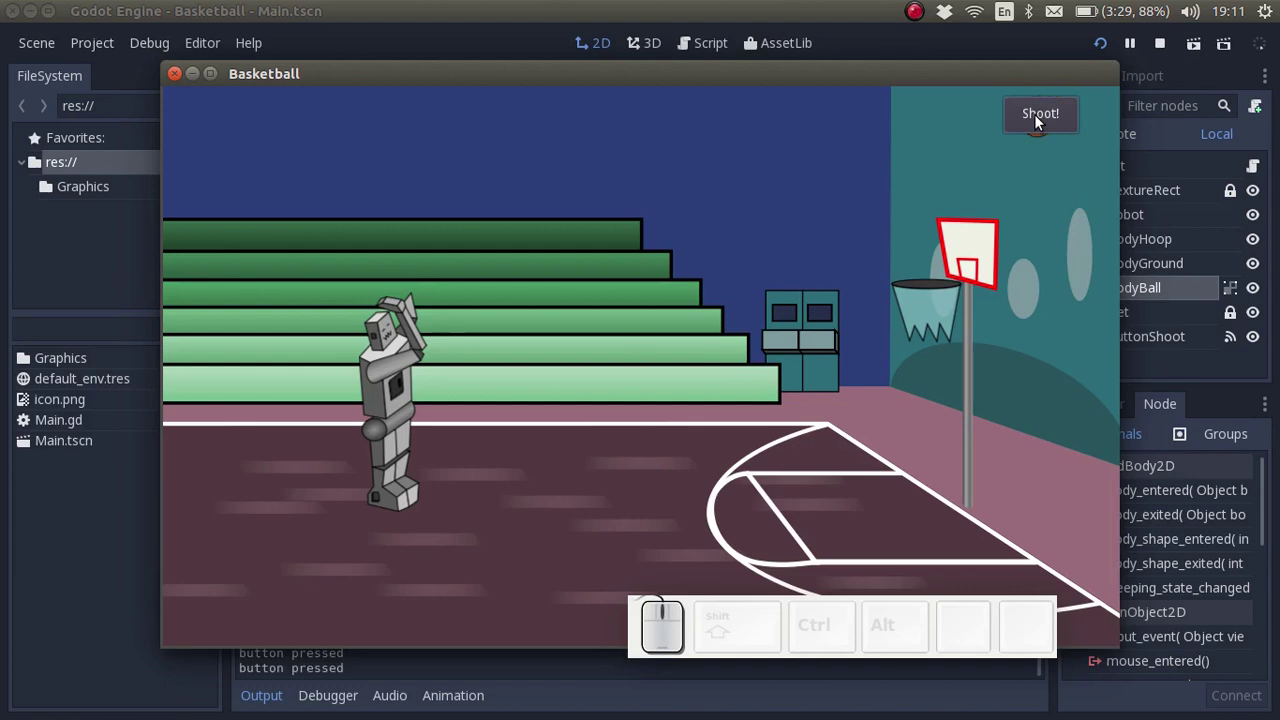
pyautogui.click(1042, 121)
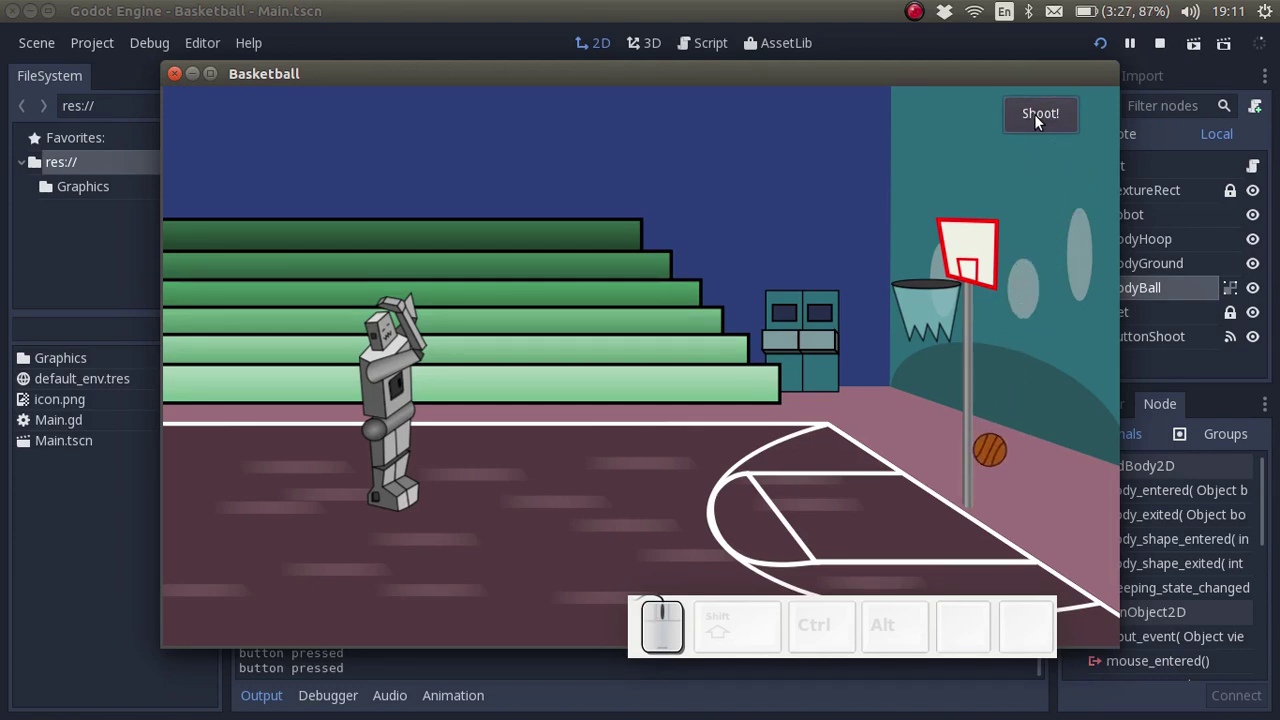
pyautogui.click(1042, 121)
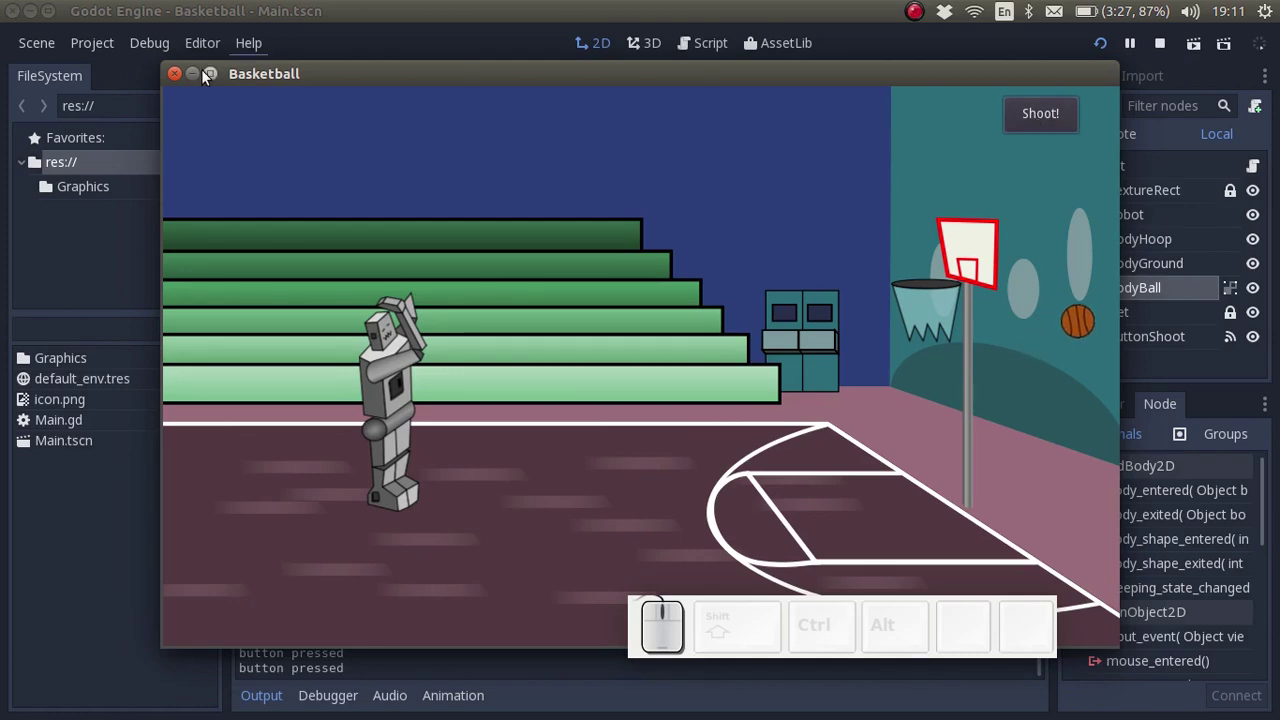